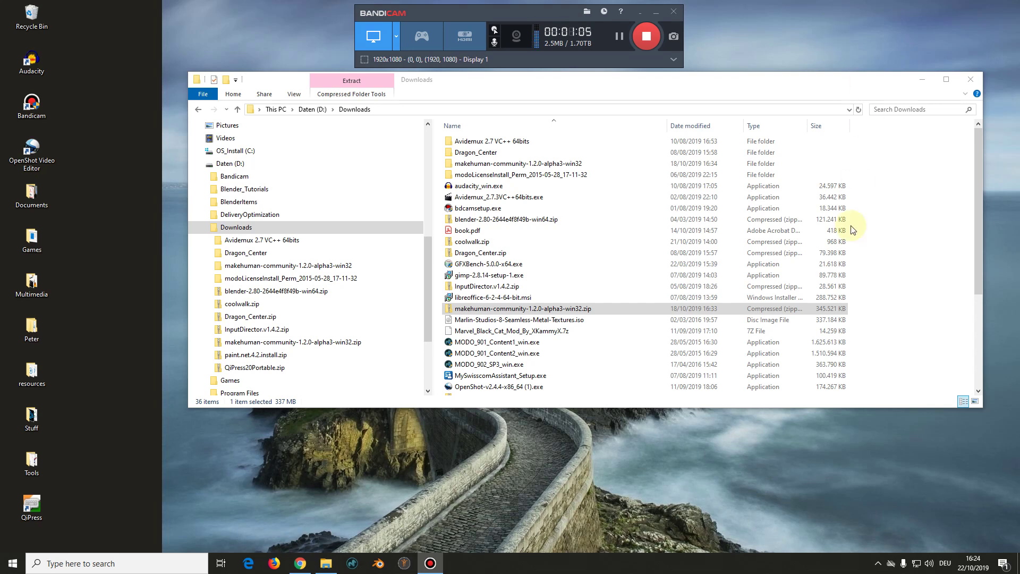
# Read README.txt from the makehuman-community zip in Notepad, check the Start menu, and close Notepad
pyautogui.click(523, 310)
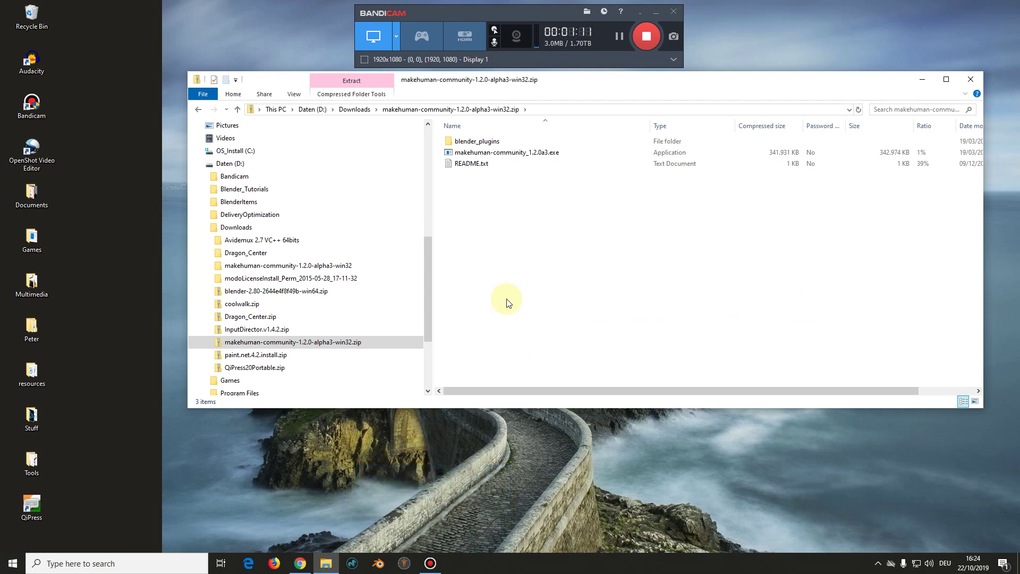
pyautogui.click(454, 166)
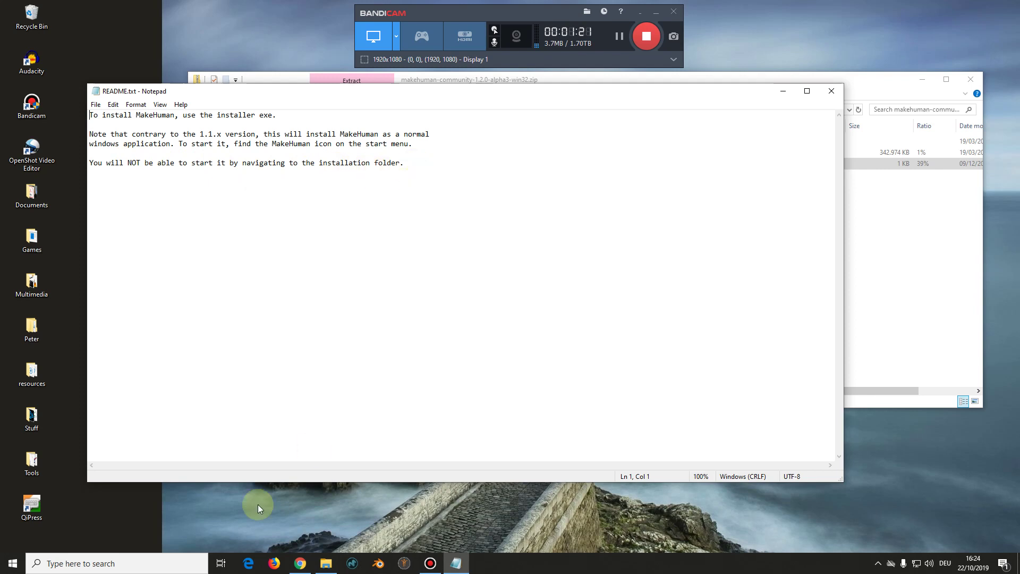
pyautogui.click(17, 565)
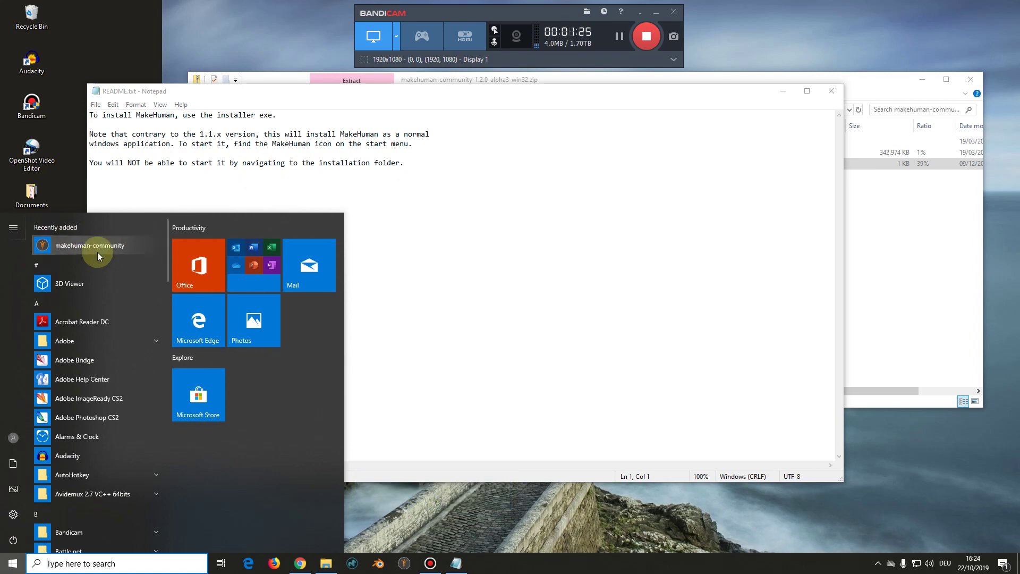
pyautogui.click(466, 512)
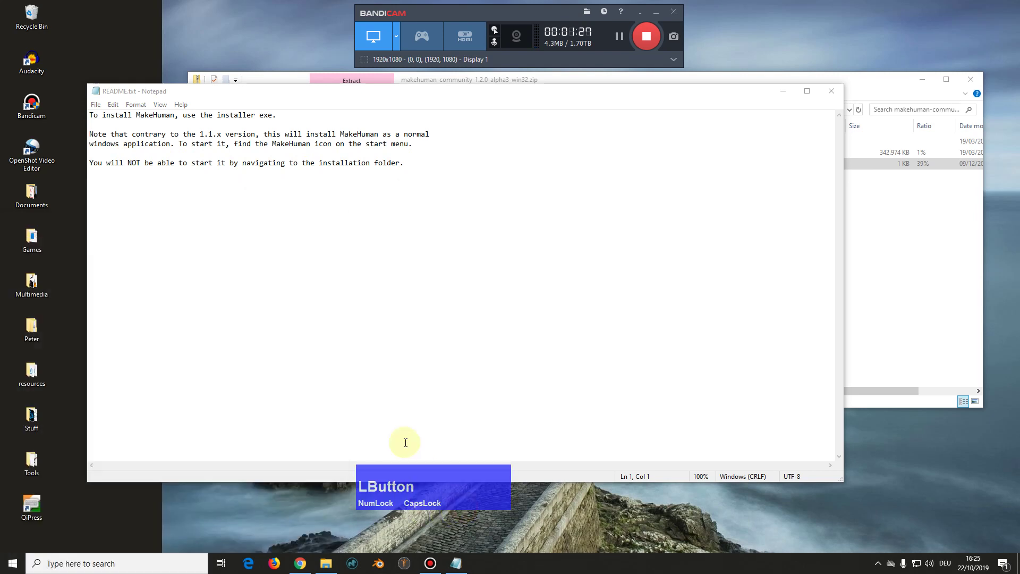
# Show the archive's blender_plugins folder and launch Blender
pyautogui.click(828, 97)
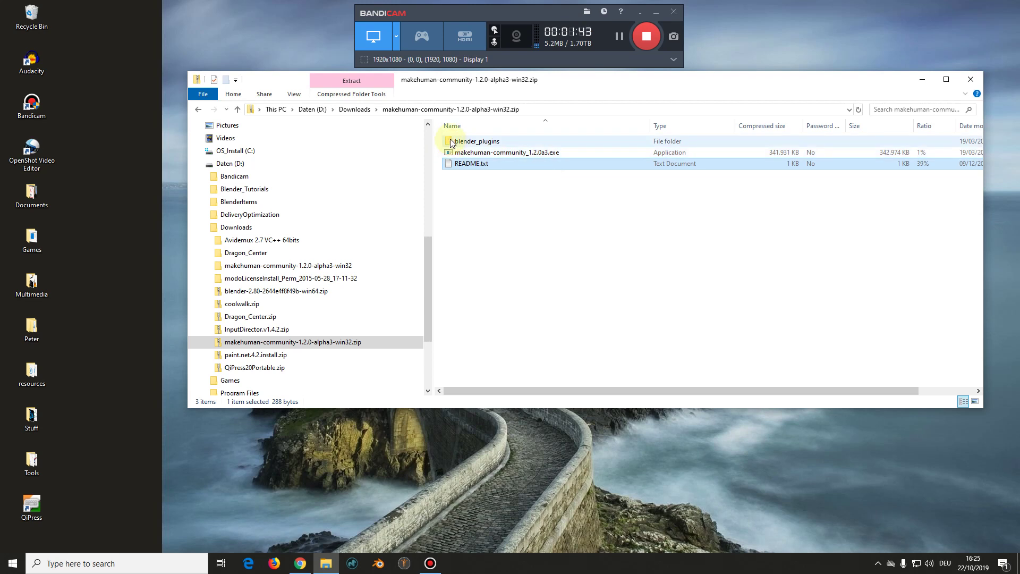
pyautogui.click(455, 148)
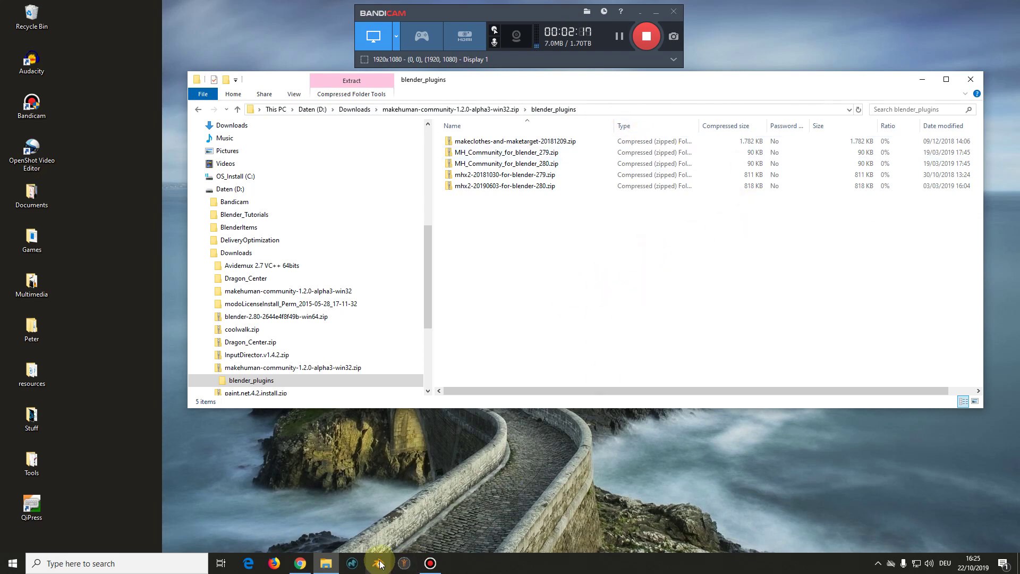
pyautogui.click(384, 564)
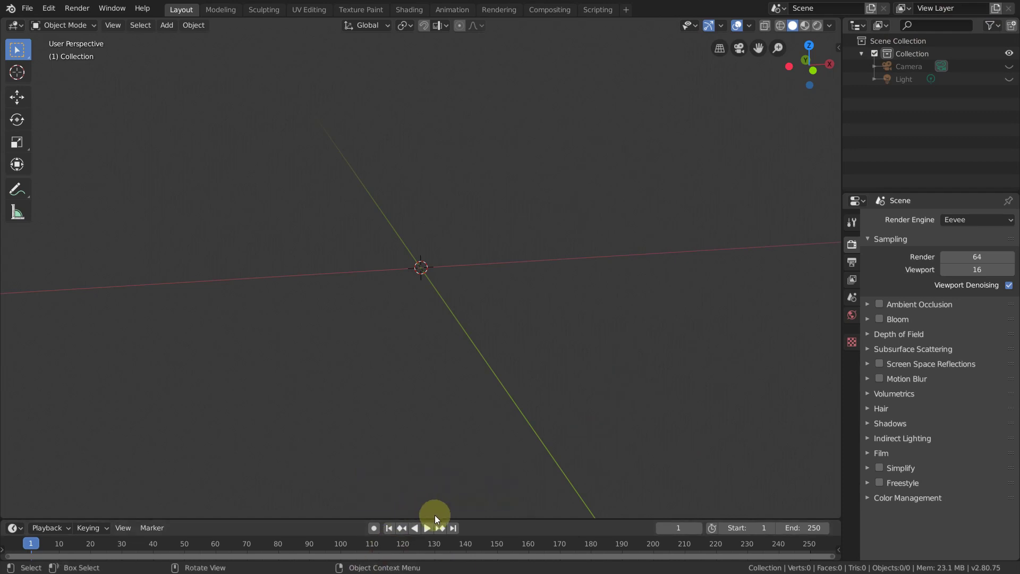
# Switch back to the Explorer window and launch MakeHuman
pyautogui.press('Num_Lock')
pyautogui.press('Caps_Lock')
pyautogui.press('alt+Tab')
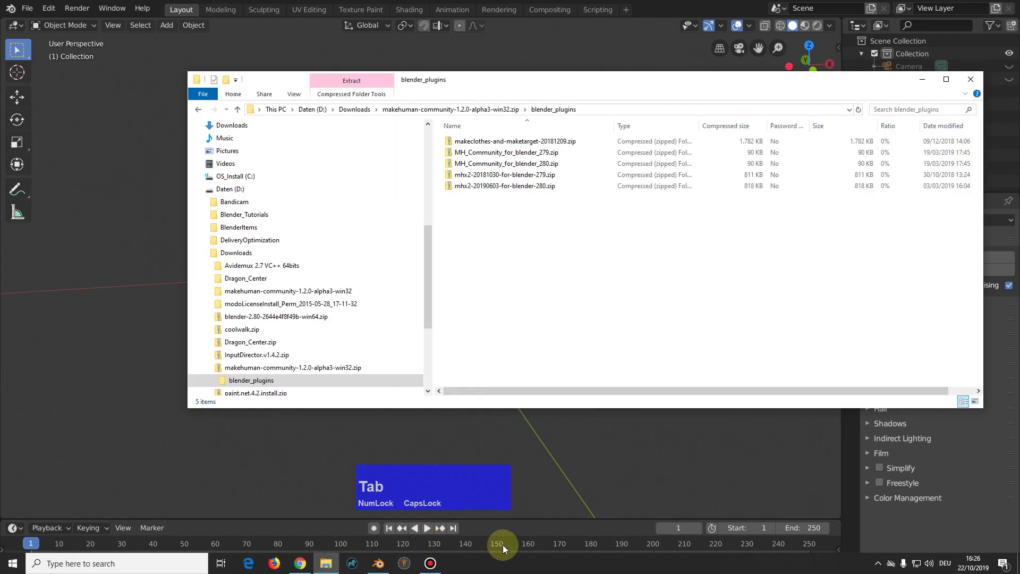
pyautogui.press('Num_Lock')
pyautogui.press('Caps_Lock')
pyautogui.click(406, 565)
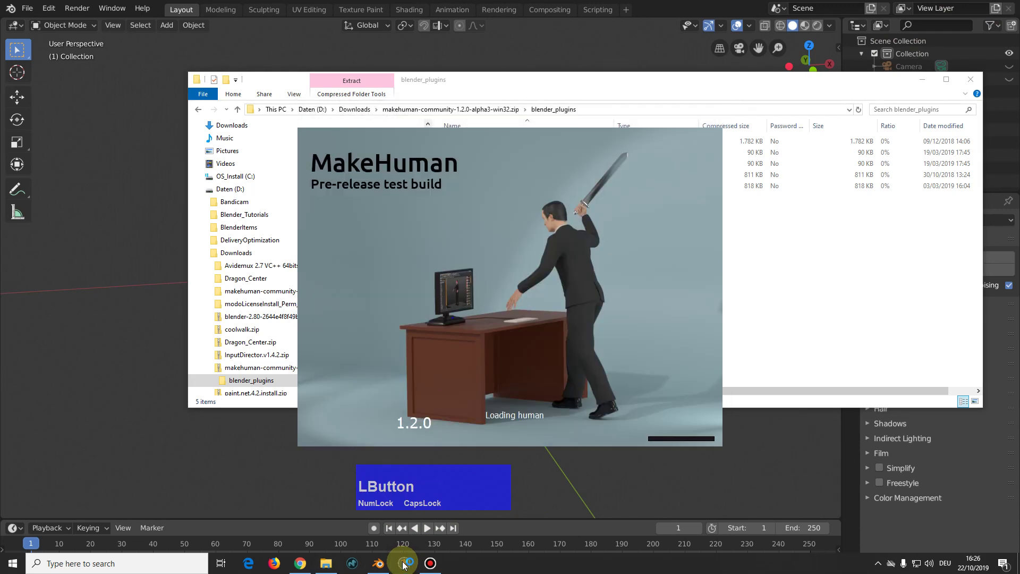
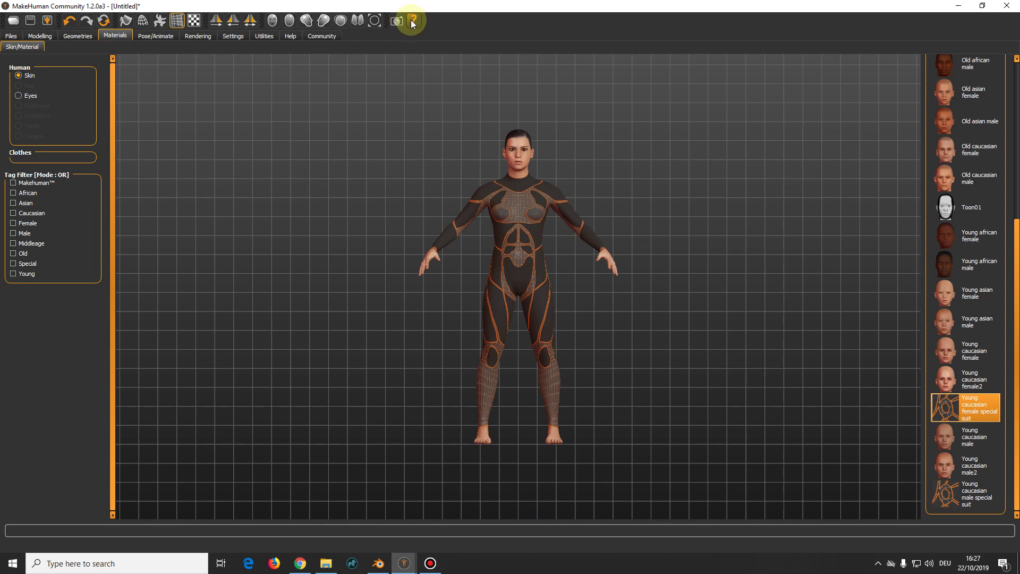
# Show MakeHuman's Help tab with its support links
pyautogui.click(417, 20)
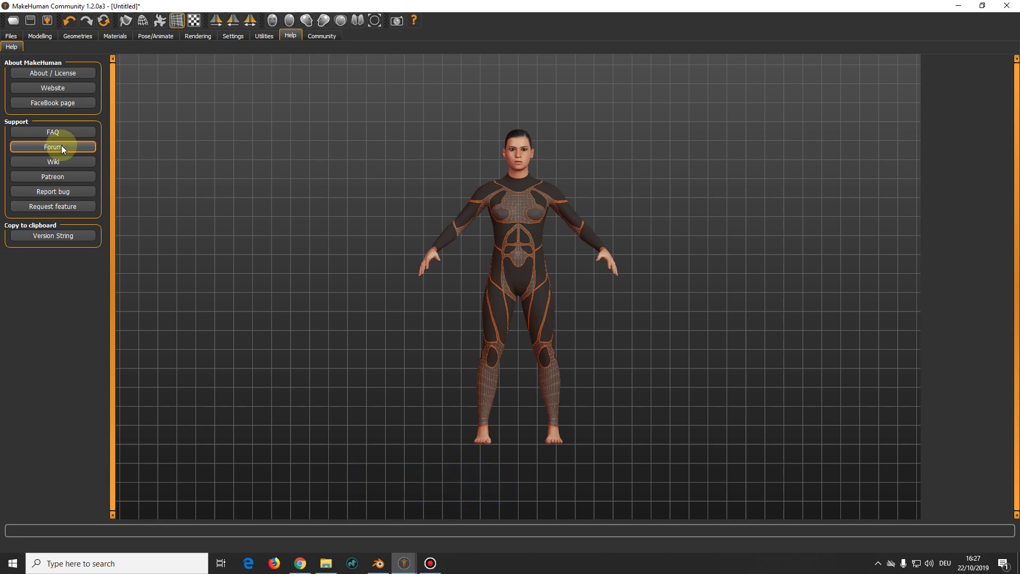
# Visit the MakeHuman community forum in Firefox and enter the Gallery forum
pyautogui.click(68, 148)
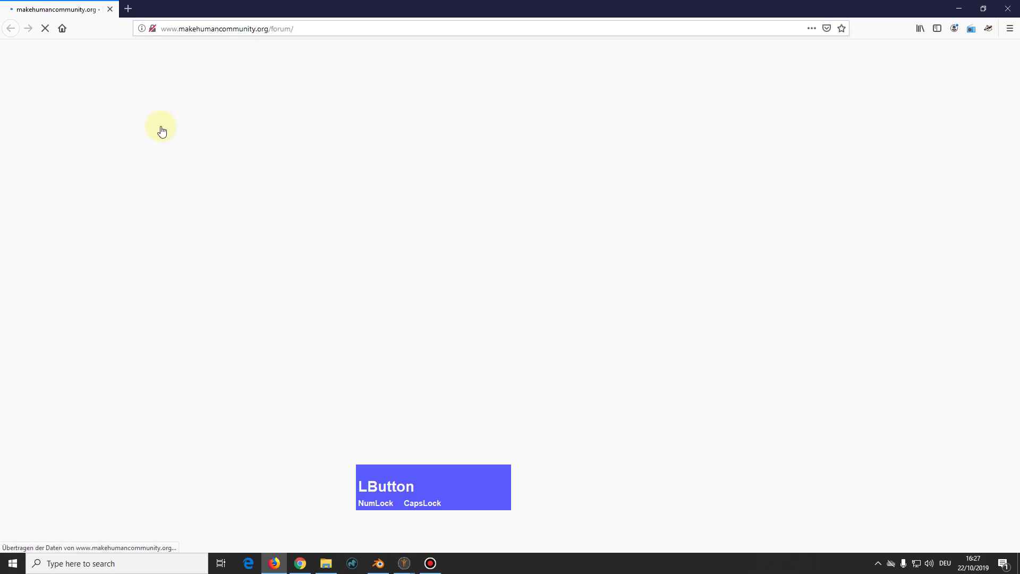
pyautogui.scroll(-3)
pyautogui.click(46, 252)
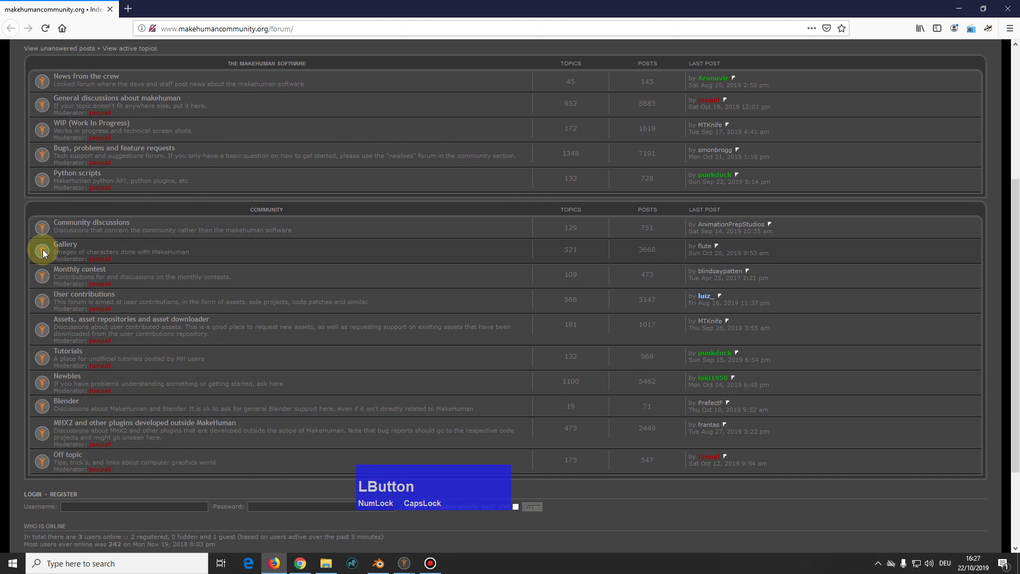
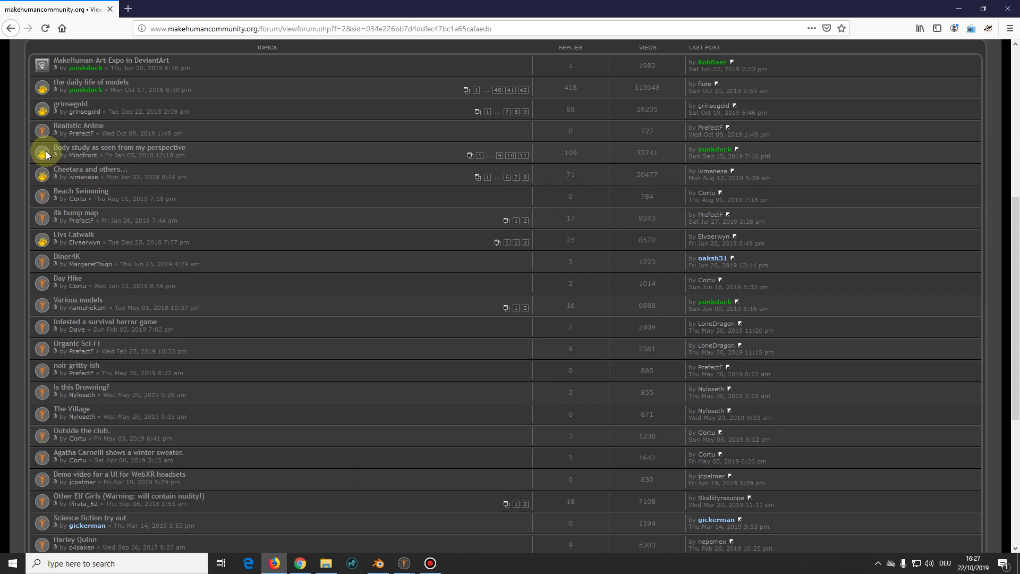
# View the face image full size in the 'Body study as seen from my perspective' topic
pyautogui.click(45, 154)
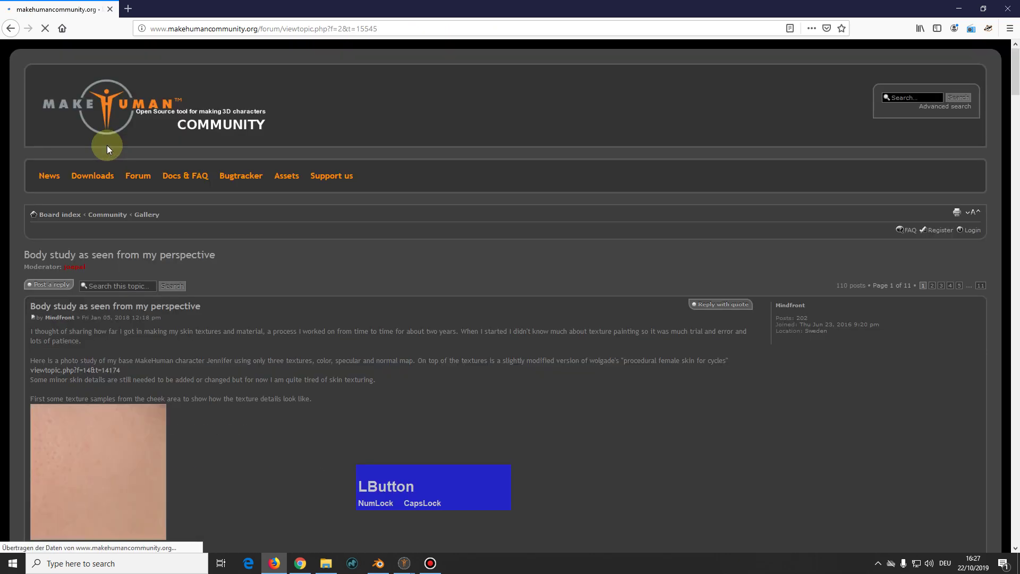
pyautogui.scroll(-3)
pyautogui.click(134, 302)
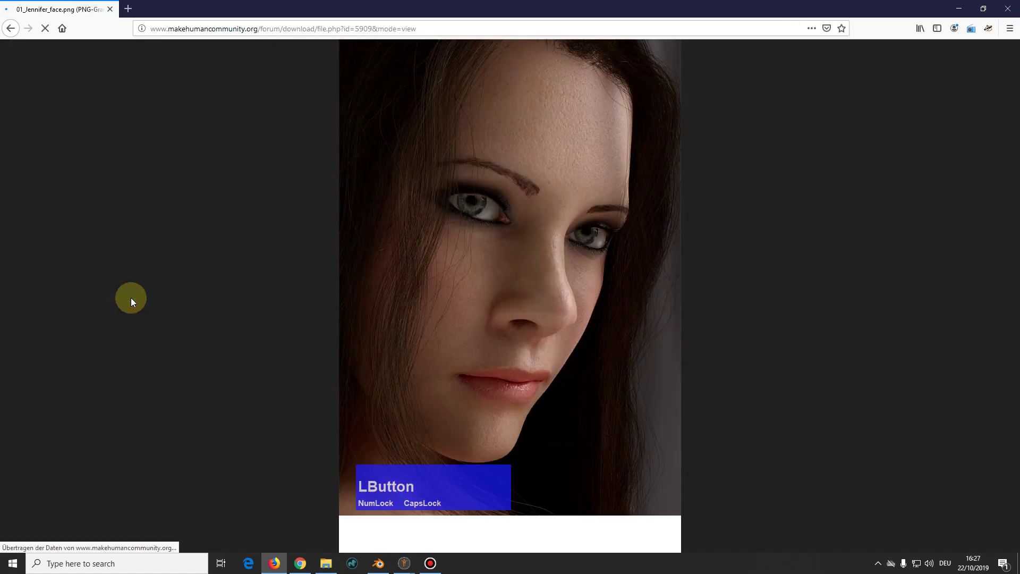
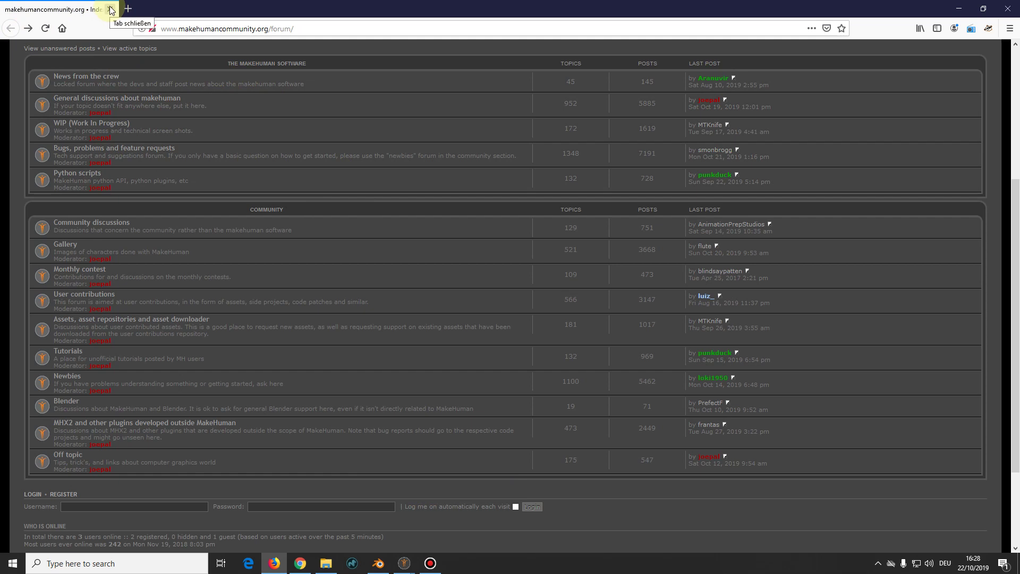
# Browse from Files to Modelling > Face and show the Chin/jaw sliders
pyautogui.click(110, 17)
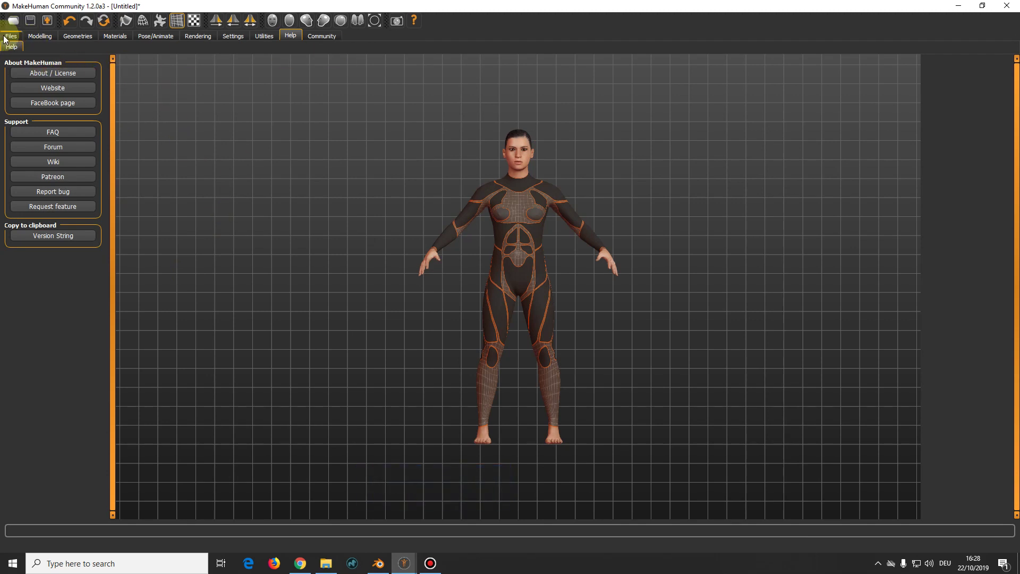
pyautogui.click(42, 37)
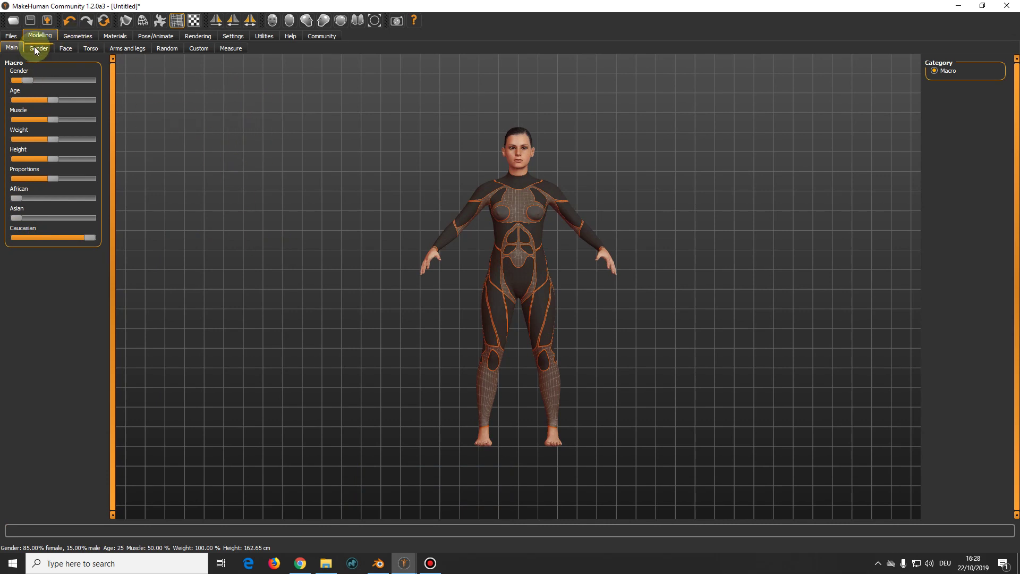
pyautogui.click(37, 48)
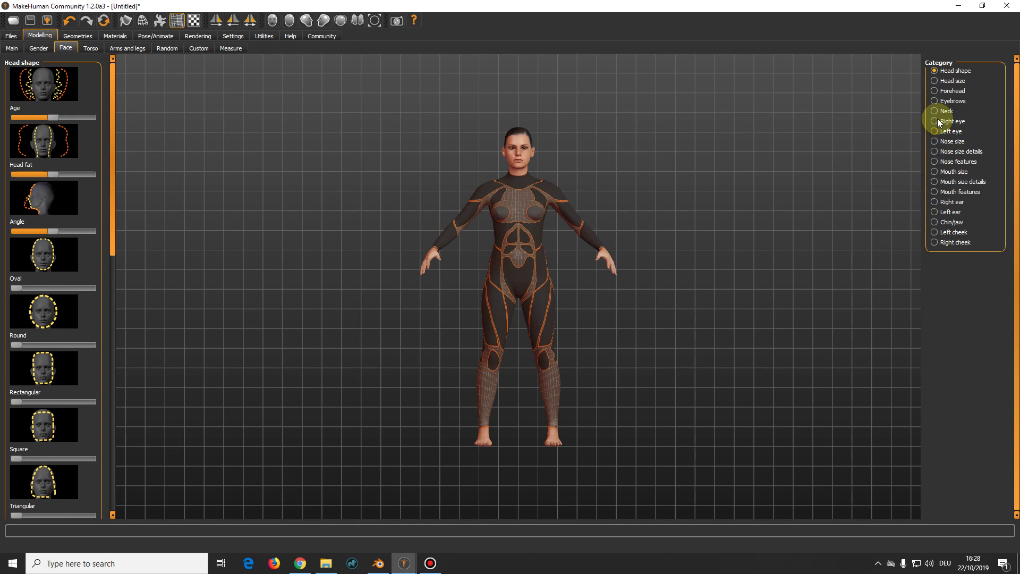
pyautogui.click(936, 114)
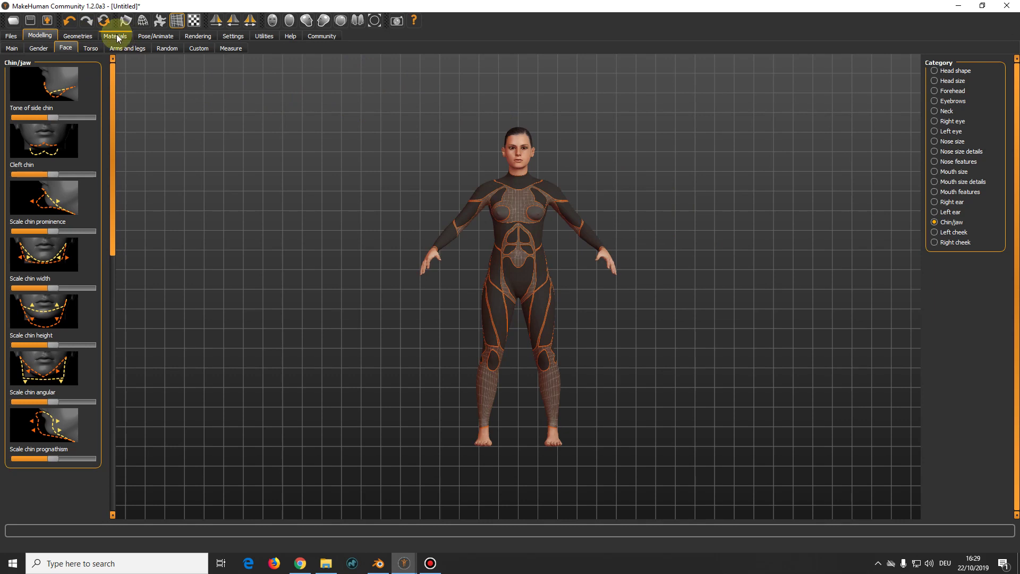
# Give the character's eyes the Blue material in Materials
pyautogui.click(119, 39)
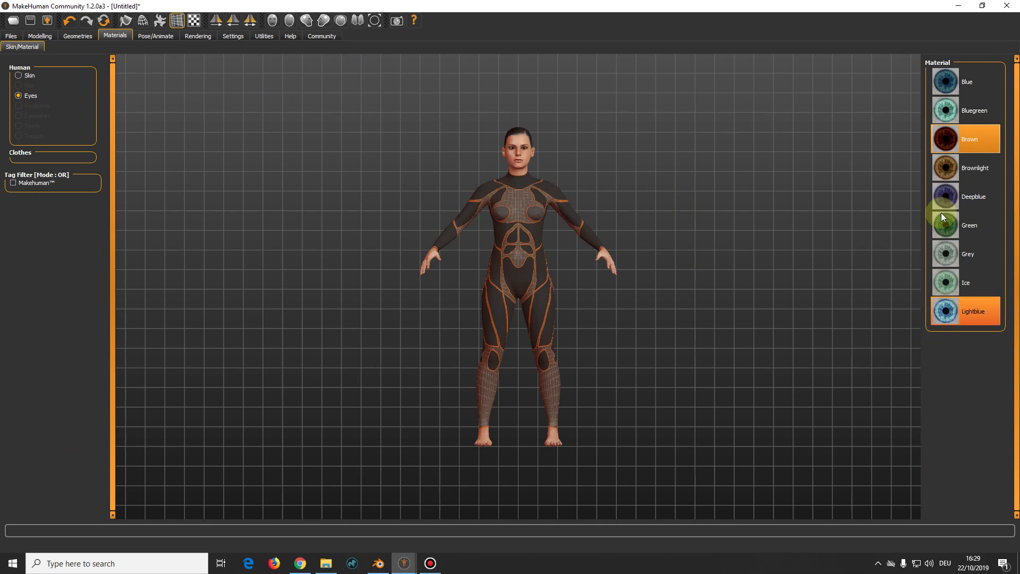
pyautogui.click(542, 159)
pyautogui.scroll(3)
pyautogui.scroll(-3)
pyautogui.scroll(3)
pyautogui.scroll(-3)
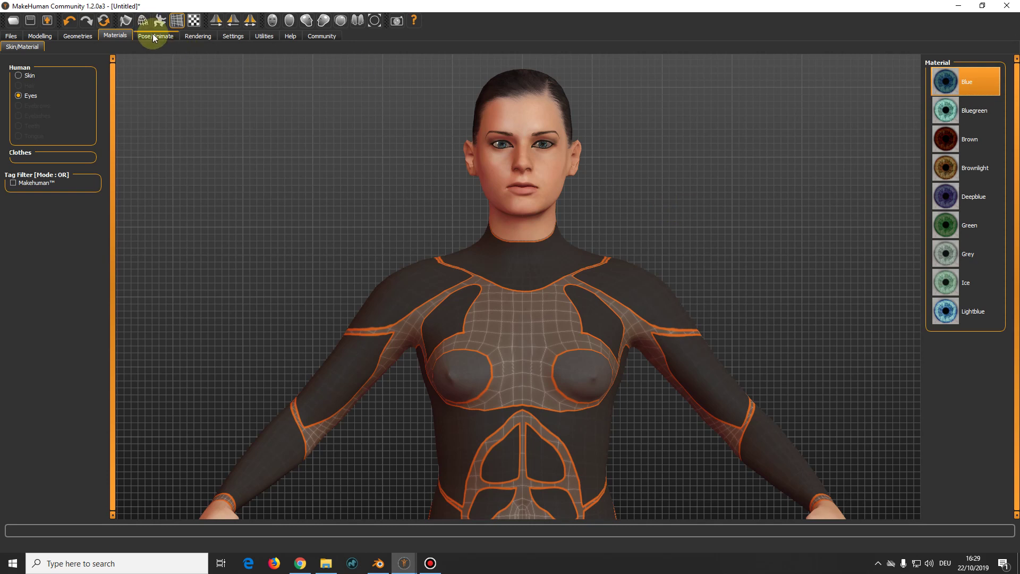
# Apply the Default 163-bone skeleton from the Pose/Animate rig presets
pyautogui.click(155, 35)
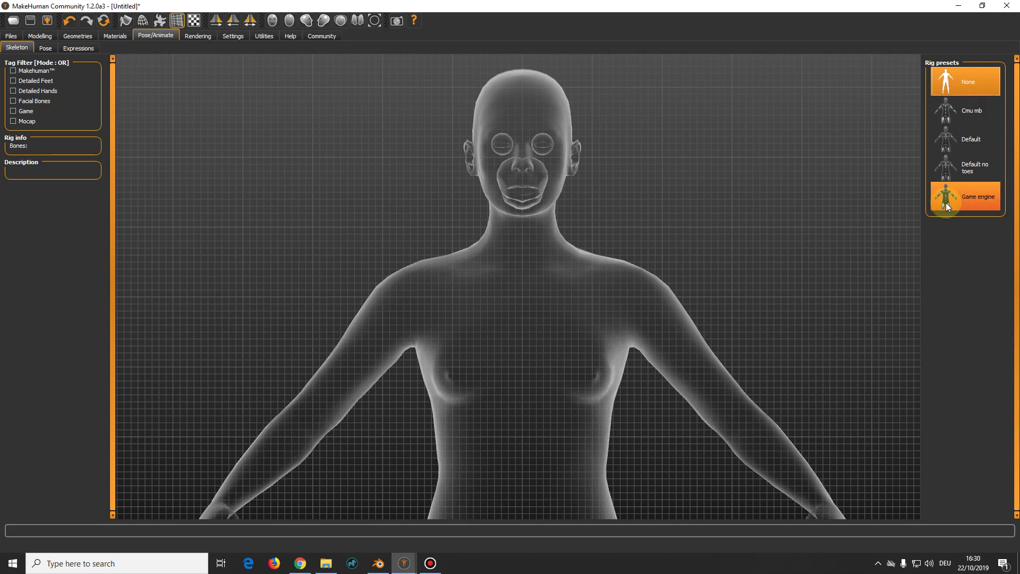
pyautogui.click(954, 145)
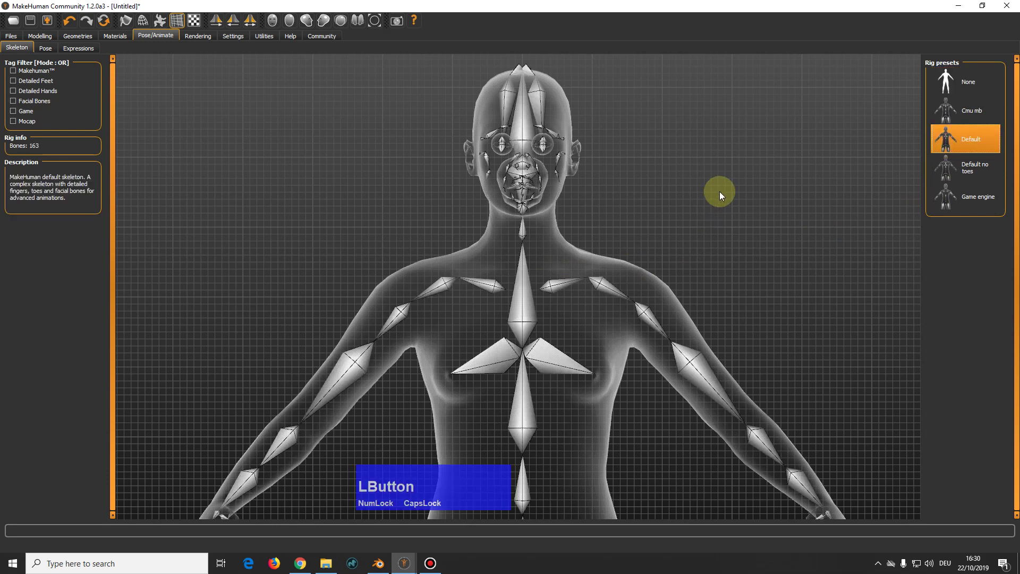
pyautogui.middleClick(722, 205)
pyautogui.click(711, 210)
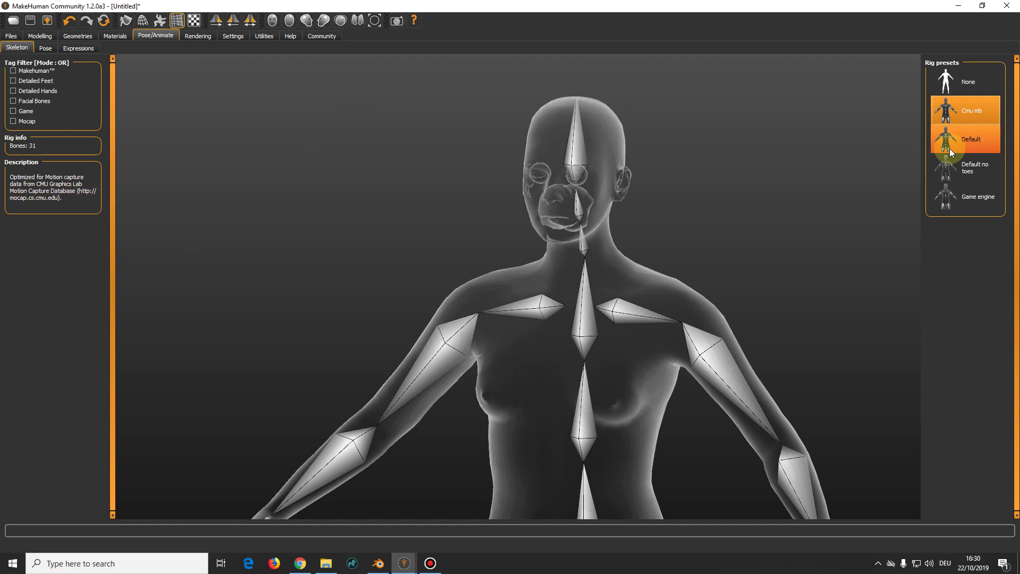
# Switch the character to the 53-bone Game engine skeleton
pyautogui.click(949, 208)
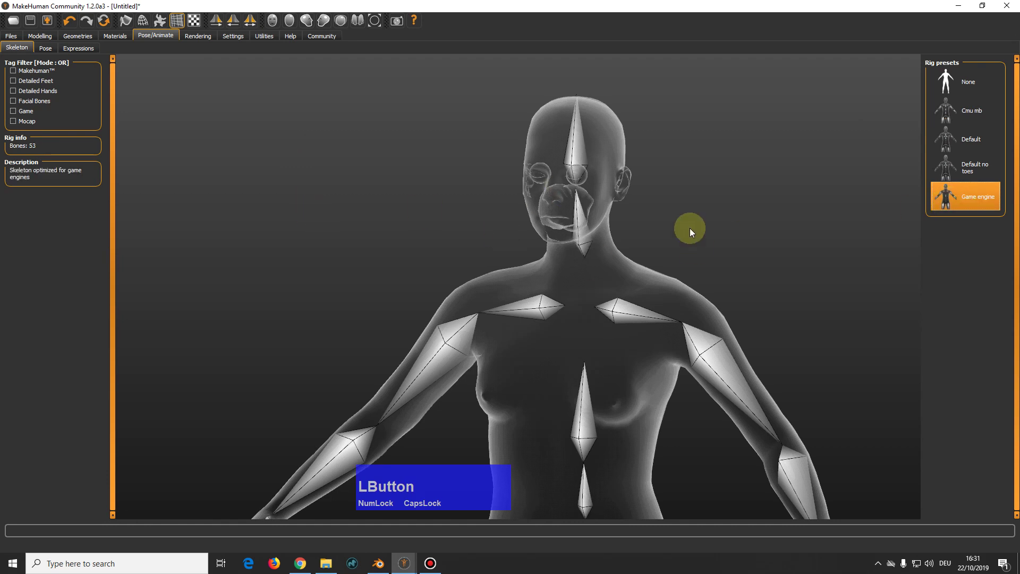
pyautogui.scroll(-3)
pyautogui.scroll(3)
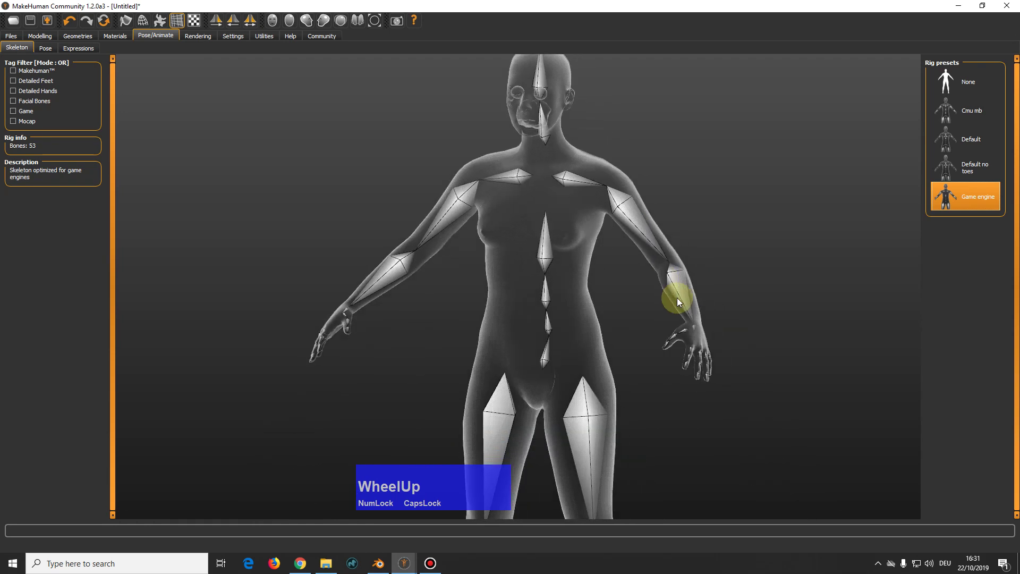
pyautogui.scroll(-3)
pyautogui.scroll(3)
pyautogui.middleClick(614, 344)
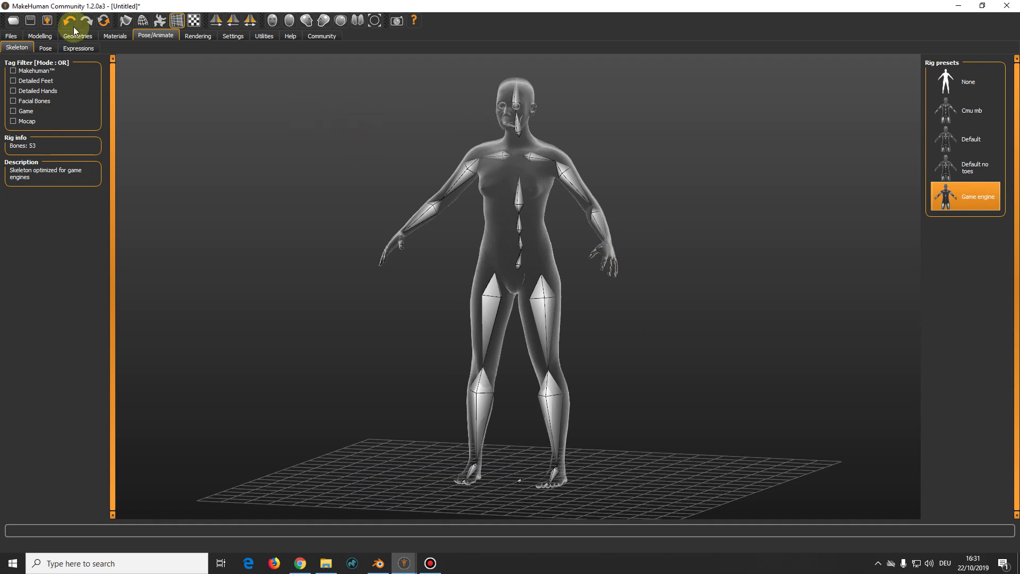
# Browse the Geometries hair, eyelash and clothing choices for the character
pyautogui.click(53, 37)
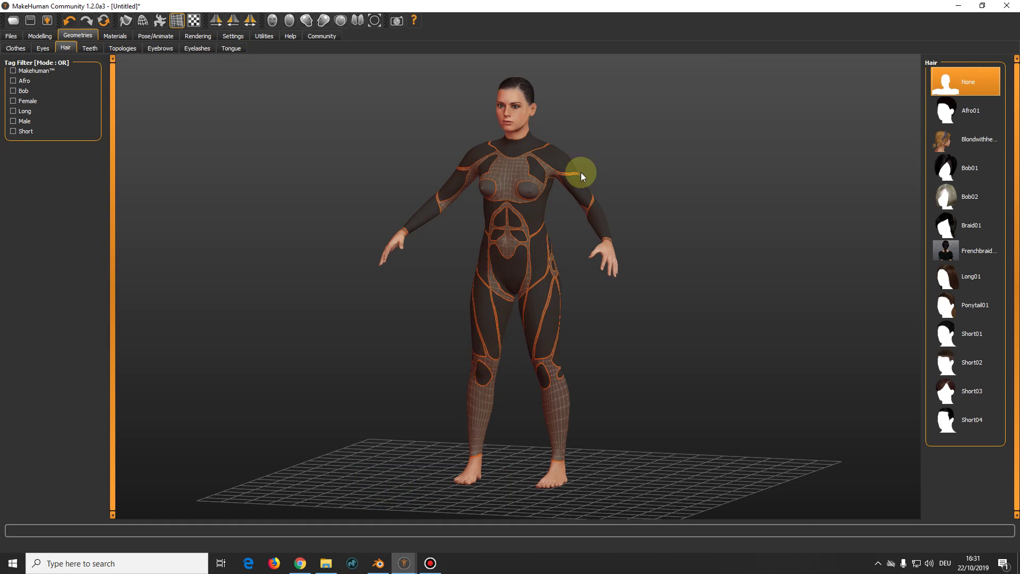
pyautogui.scroll(3)
pyautogui.scroll(-3)
pyautogui.scroll(3)
pyautogui.scroll(-3)
pyautogui.scroll(3)
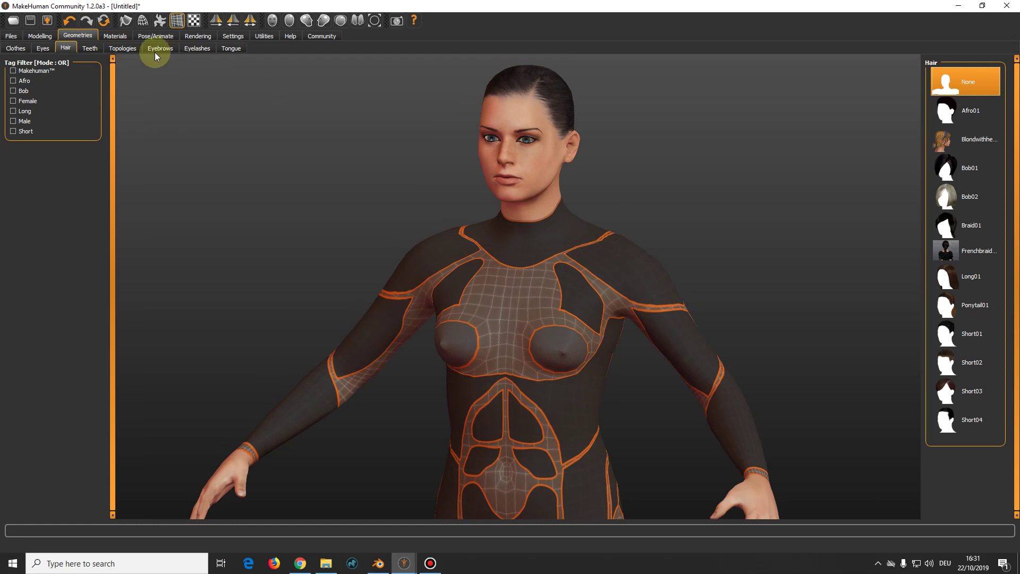
pyautogui.click(163, 52)
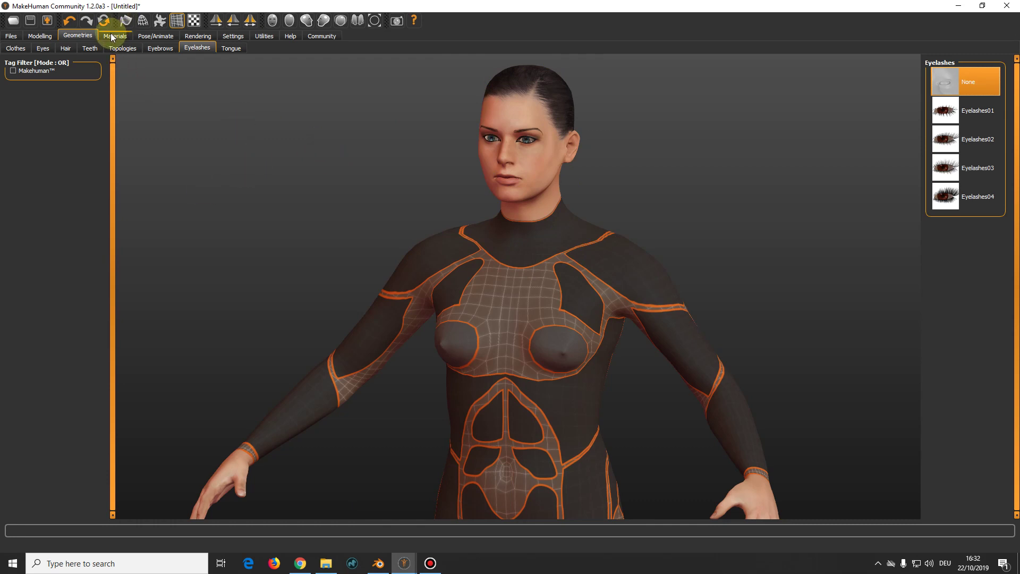
pyautogui.click(120, 35)
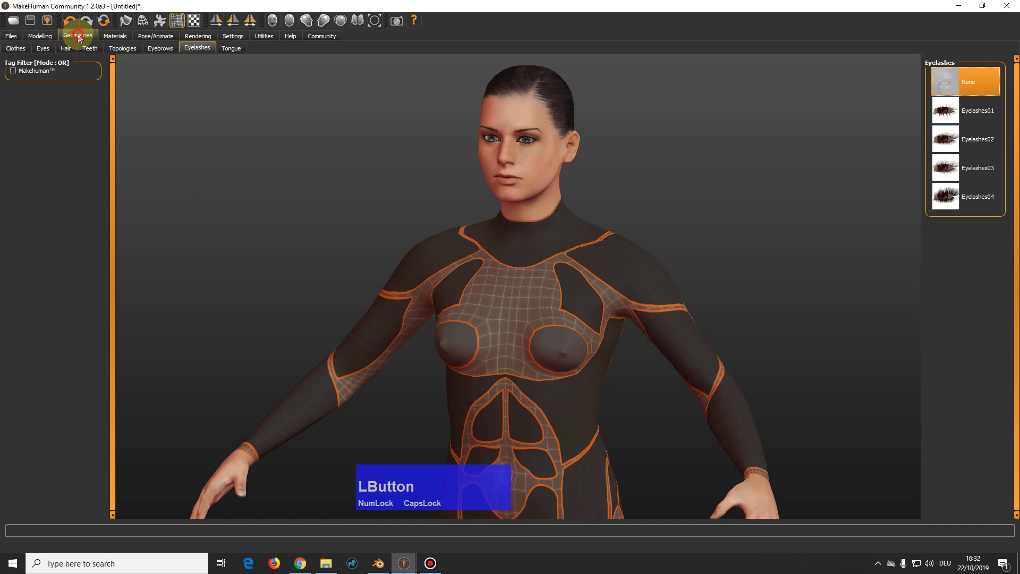
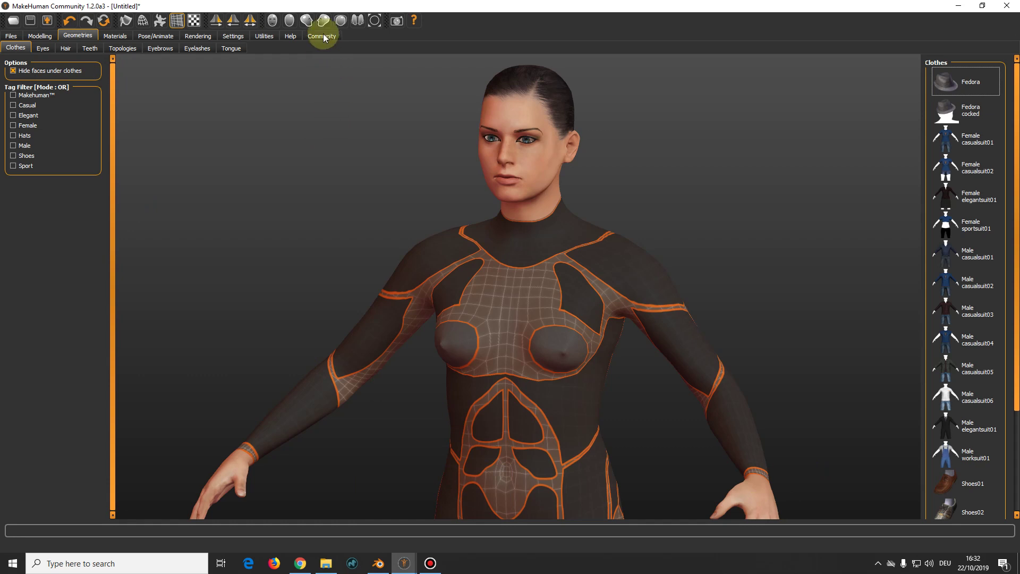
# Show the Community asset download page and browse its Asset type list
pyautogui.click(325, 39)
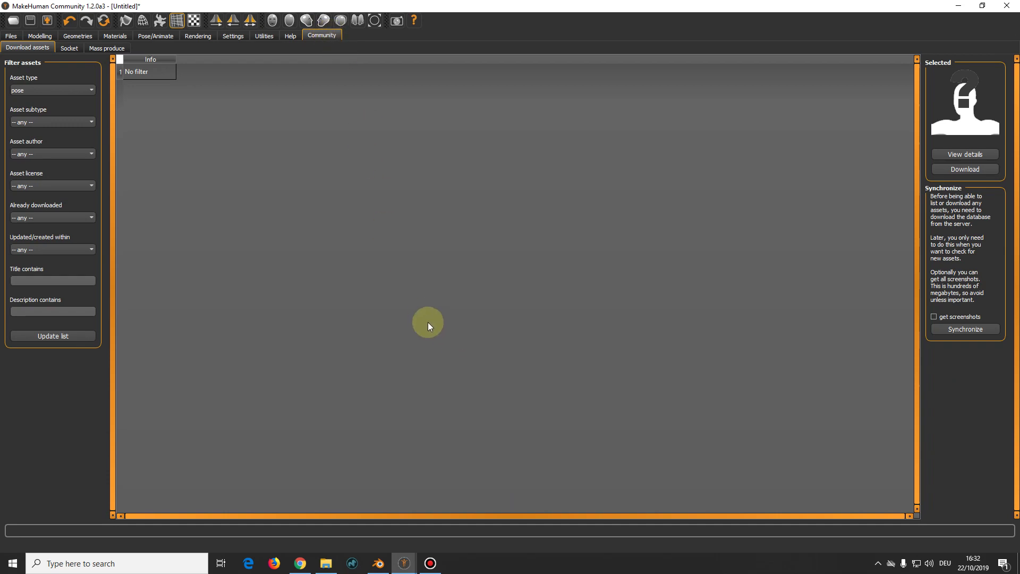
pyautogui.click(56, 97)
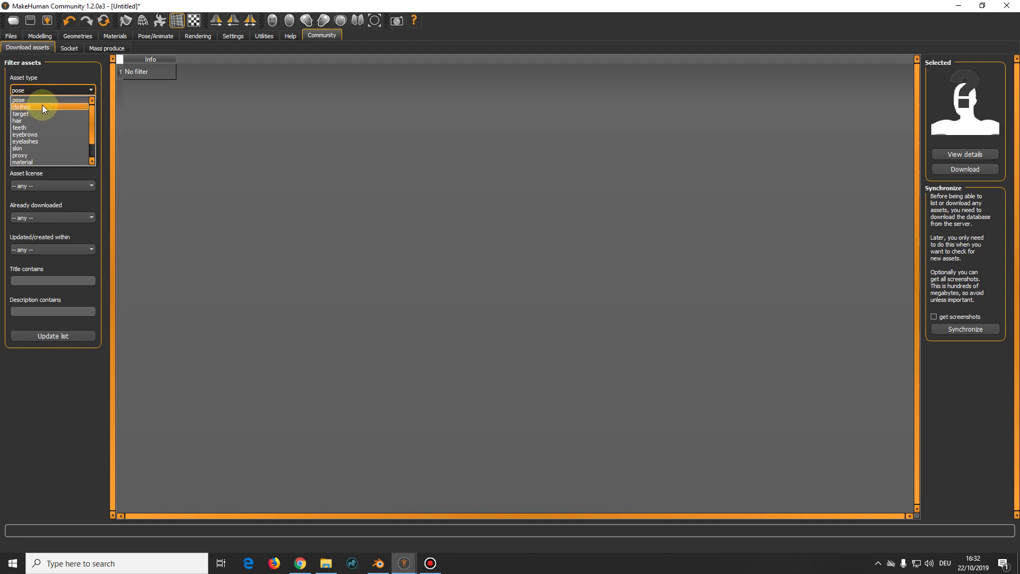
pyautogui.click(96, 121)
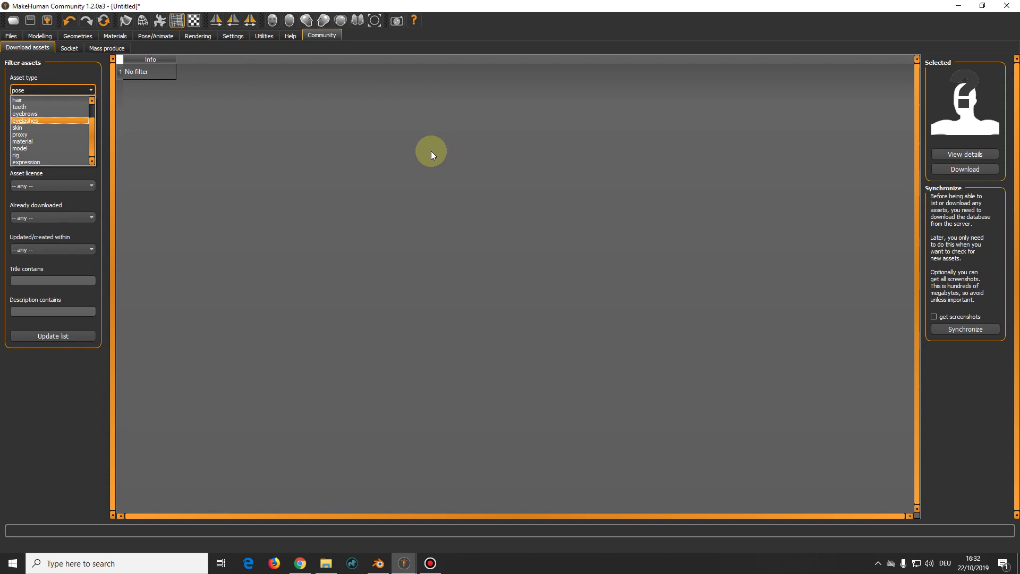
# Let the Socket server accept connections on 127.0.0.1 port 12345
pyautogui.click(73, 50)
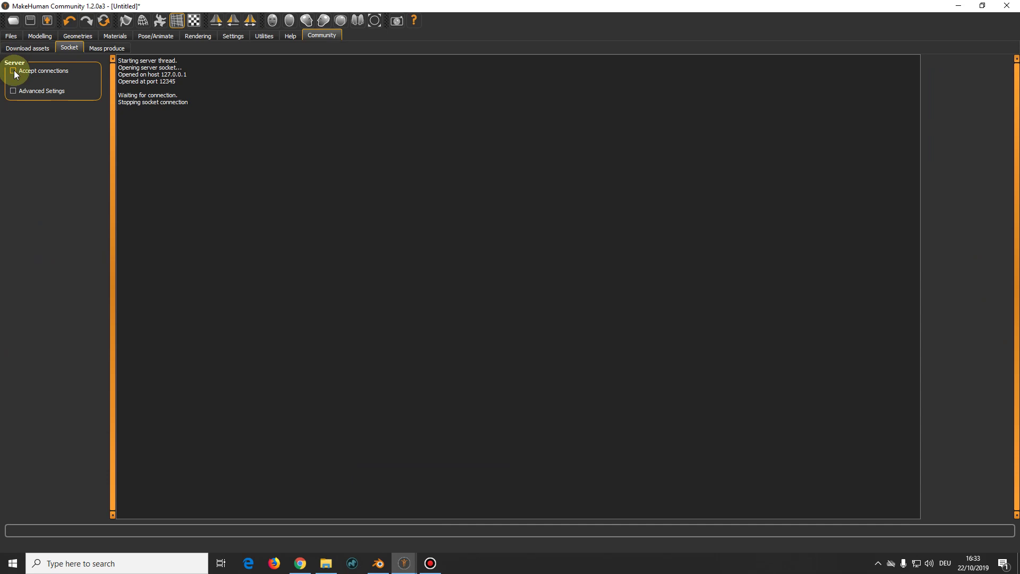
pyautogui.click(17, 73)
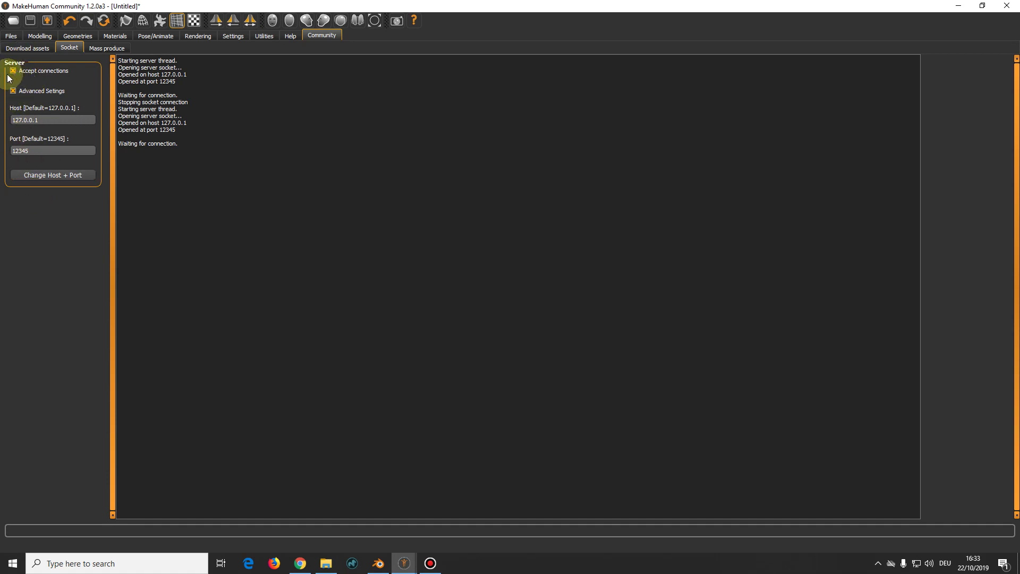
# Apply the Akimbo01 pose preset to the character and zoom to inspect it
pyautogui.click(158, 41)
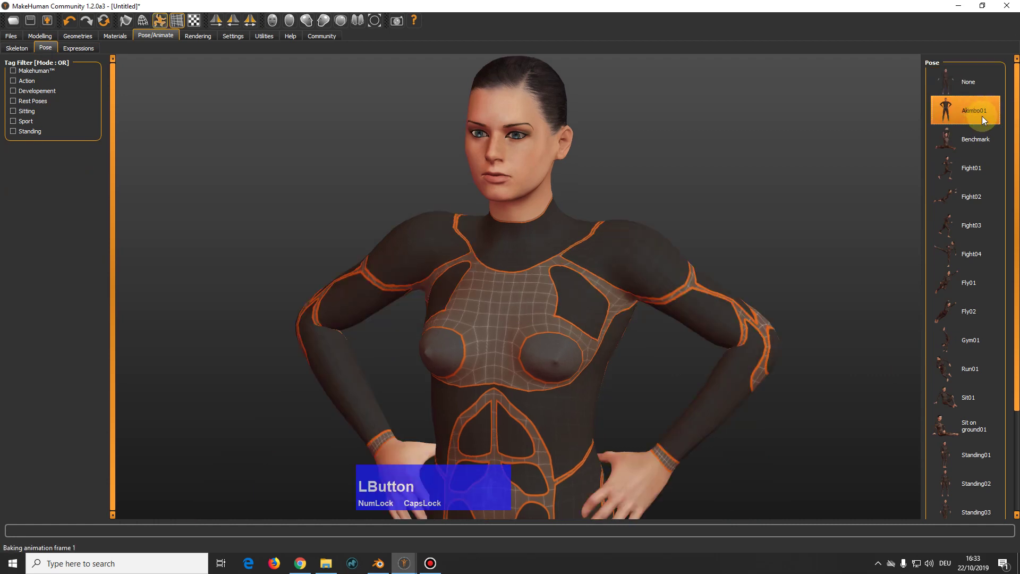
pyautogui.scroll(-3)
pyautogui.scroll(3)
pyautogui.scroll(-3)
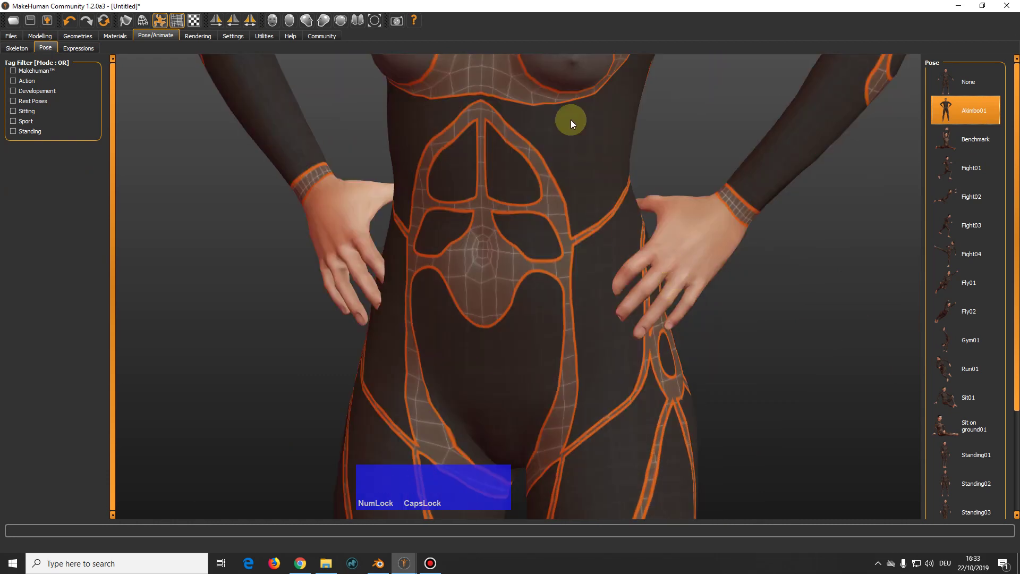
pyautogui.scroll(3)
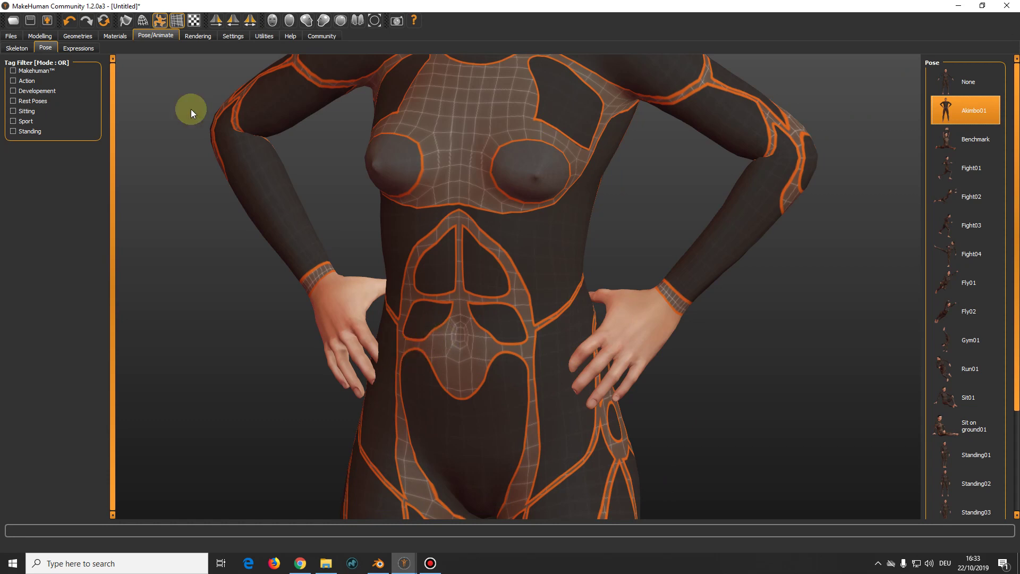
# Show the Modelling page and look through the Torso tab's hip shaping sliders
pyautogui.click(41, 38)
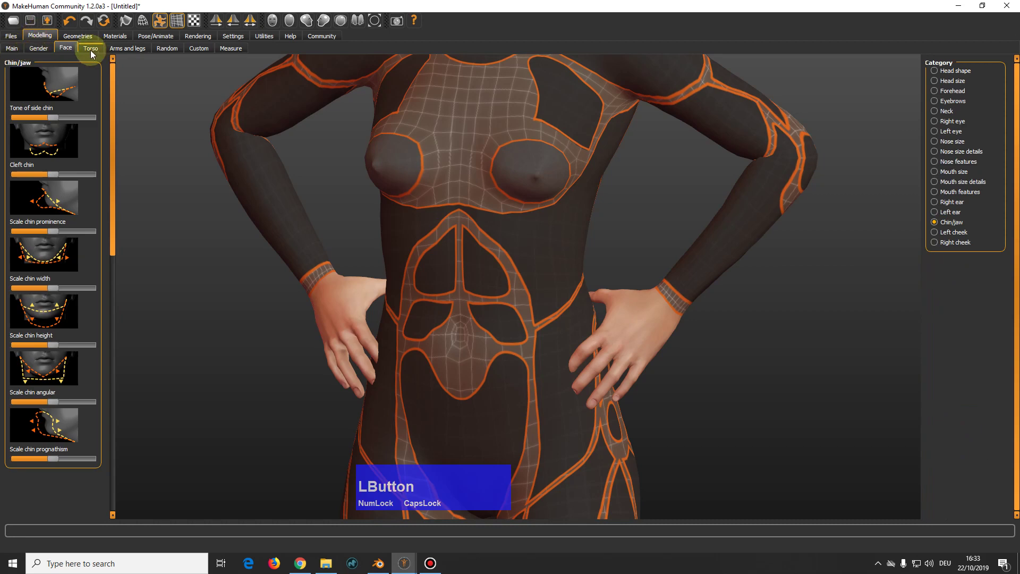
pyautogui.click(92, 52)
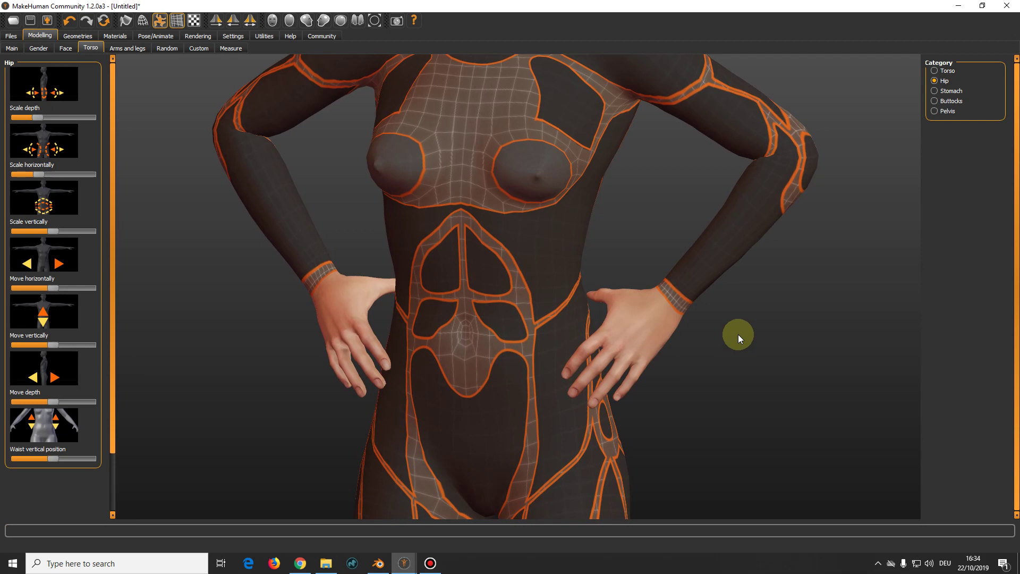
pyautogui.scroll(-3)
pyautogui.scroll(3)
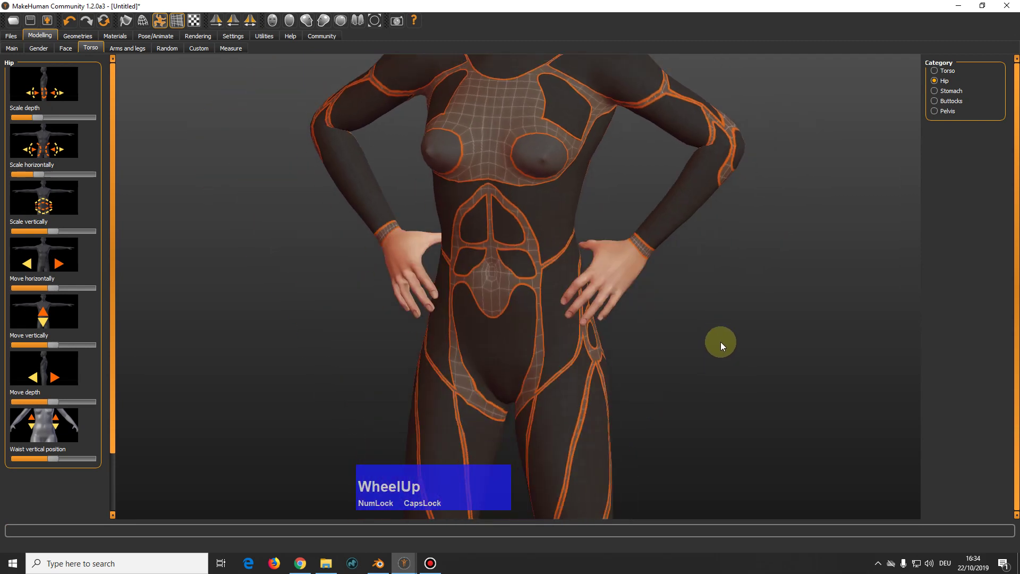
pyautogui.scroll(-3)
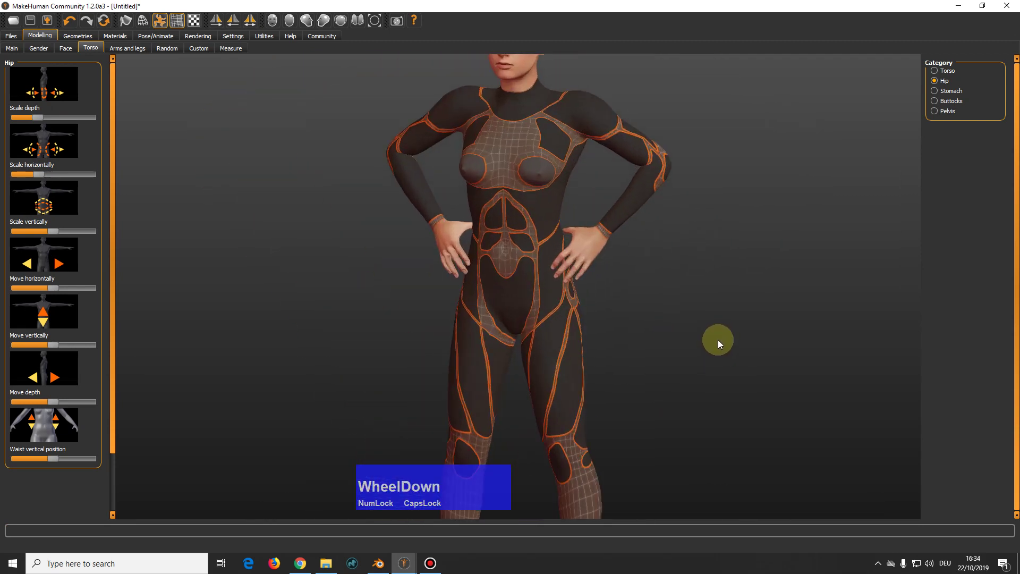
pyautogui.scroll(3)
pyautogui.scroll(-3)
pyautogui.scroll(3)
pyautogui.scroll(-3)
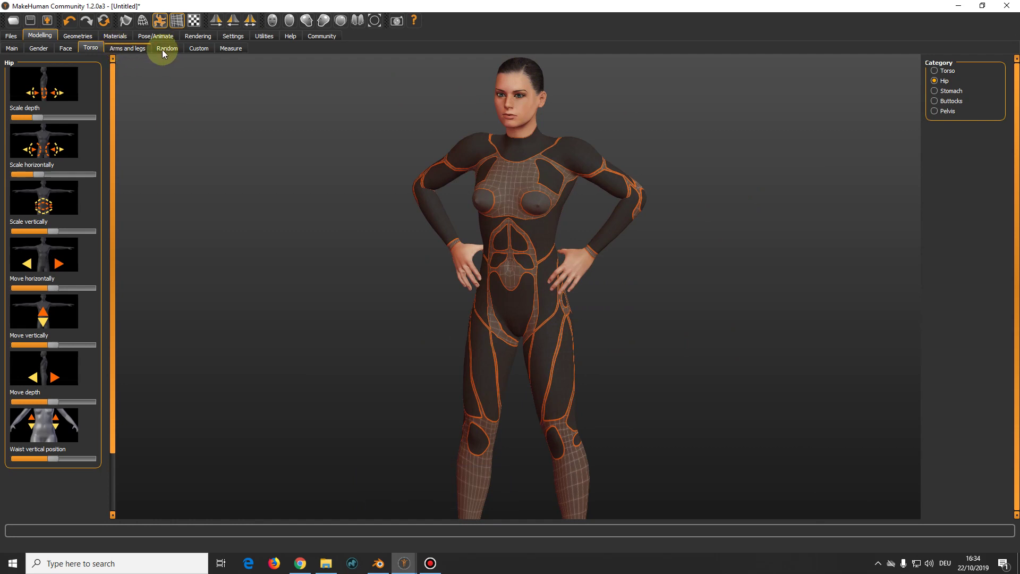
# Check the Measure tab values, then show the Main tab's macro sliders including Height
pyautogui.click(238, 52)
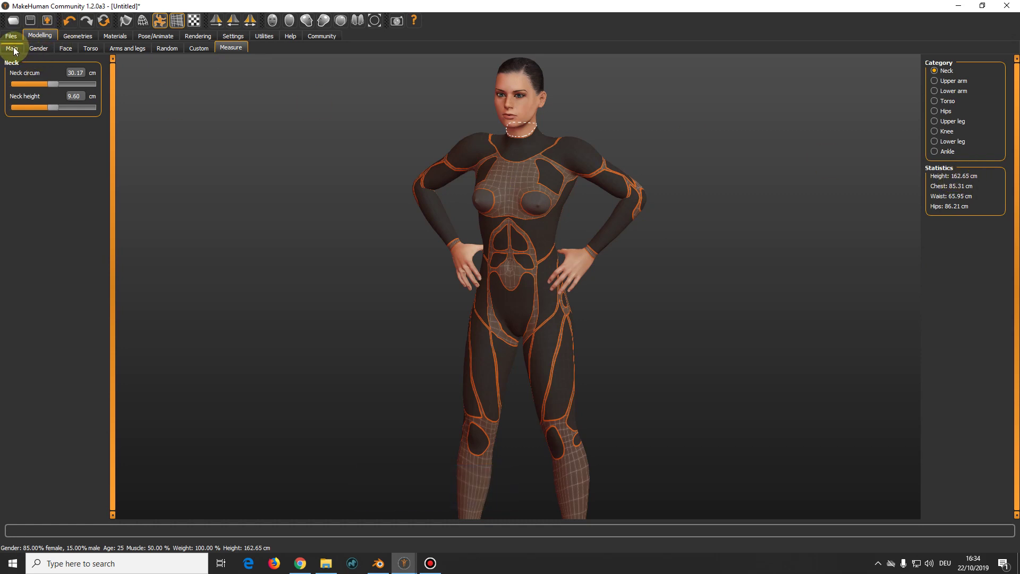
pyautogui.click(18, 51)
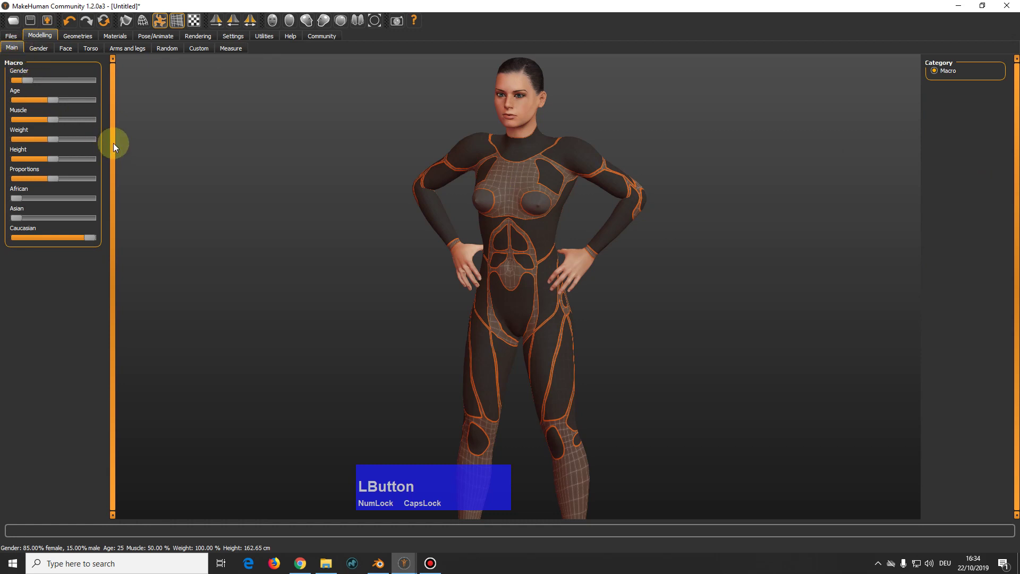
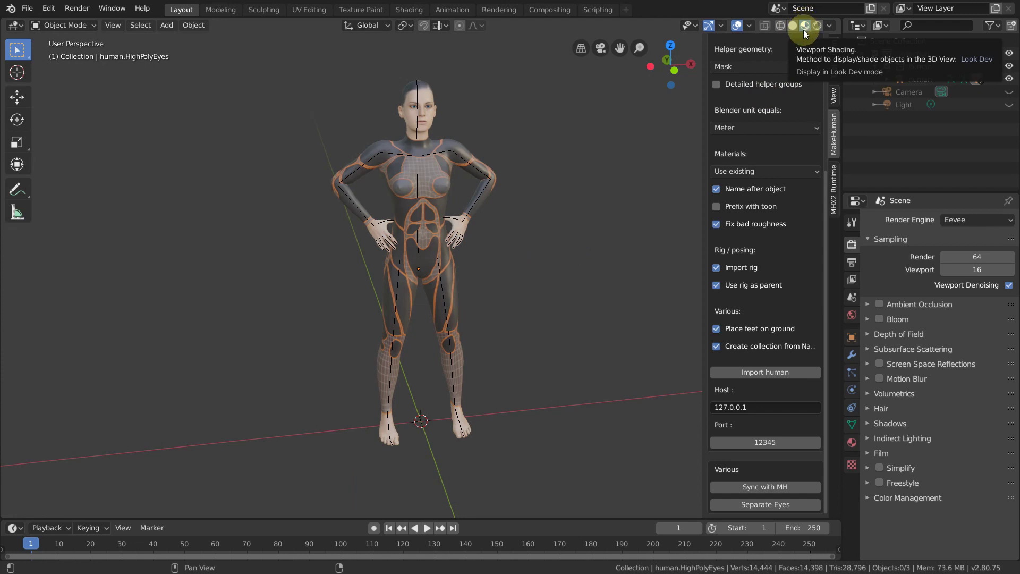
# Orbit and zoom the viewport to bring the imported character back into view
pyautogui.middleClick(496, 208)
pyautogui.scroll(3)
pyautogui.middleClick(441, 164)
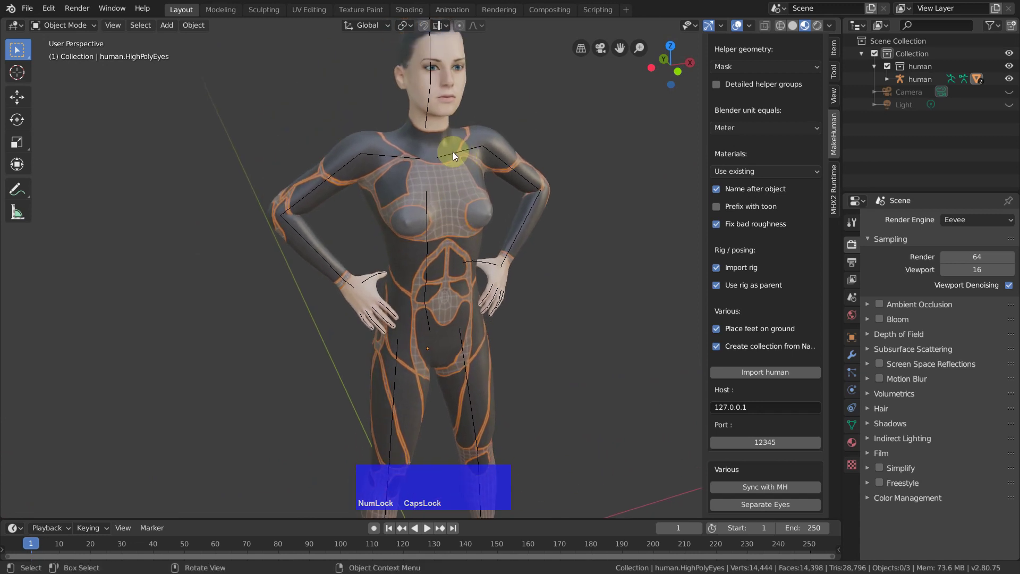
# Select the human armature and set its Viewport Display 'Display As' to Stick
pyautogui.click(452, 160)
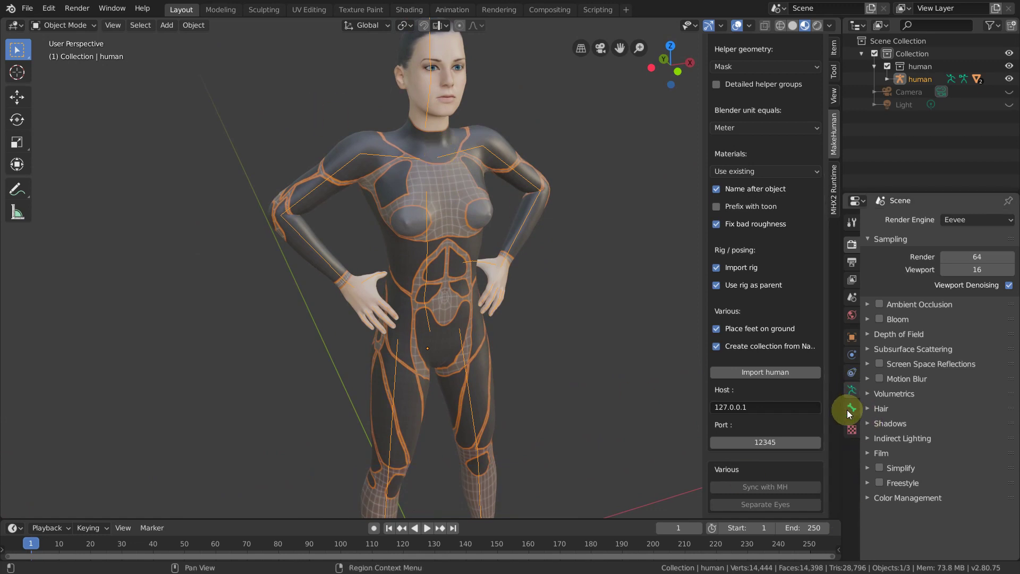
pyautogui.click(856, 389)
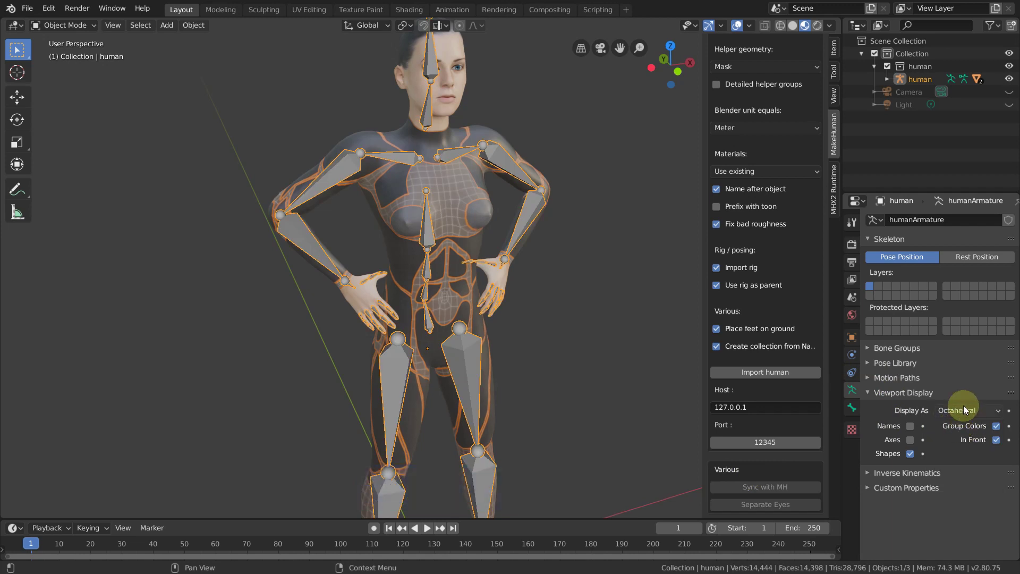
pyautogui.click(964, 412)
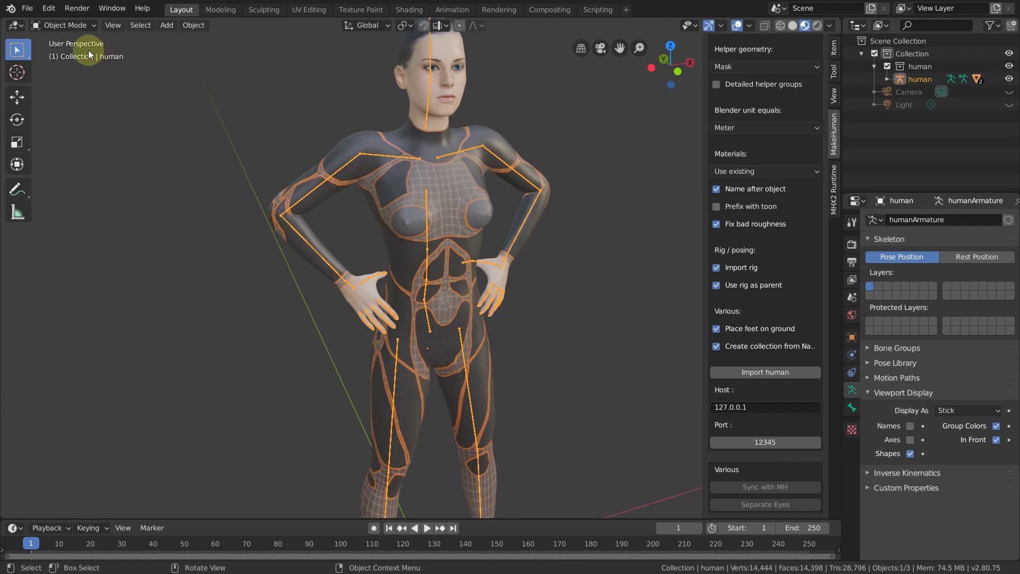
# Switch the human armature into Pose Mode and frame the character's legs in view
pyautogui.click(70, 27)
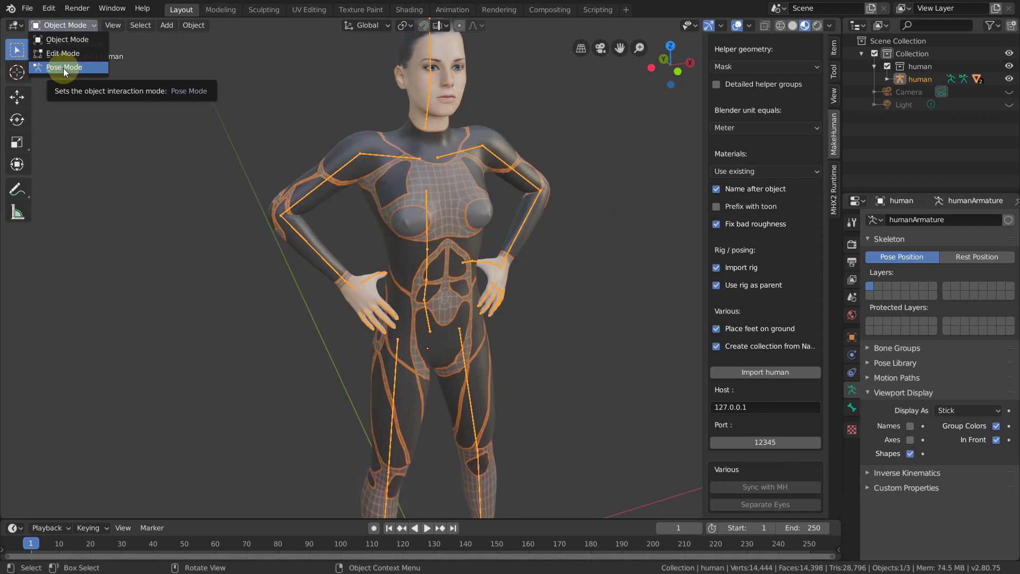
pyautogui.click(66, 70)
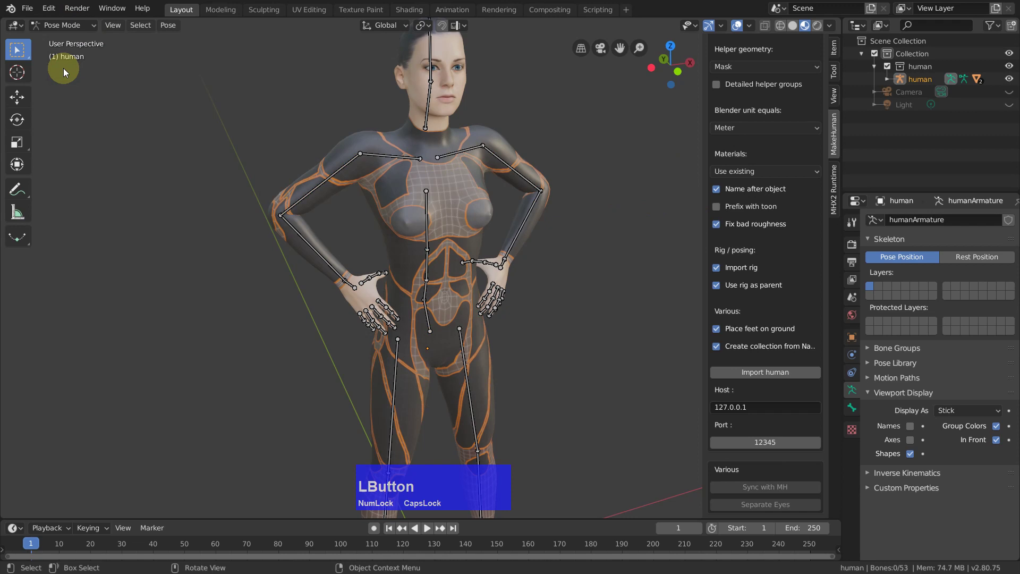
pyautogui.click(213, 242)
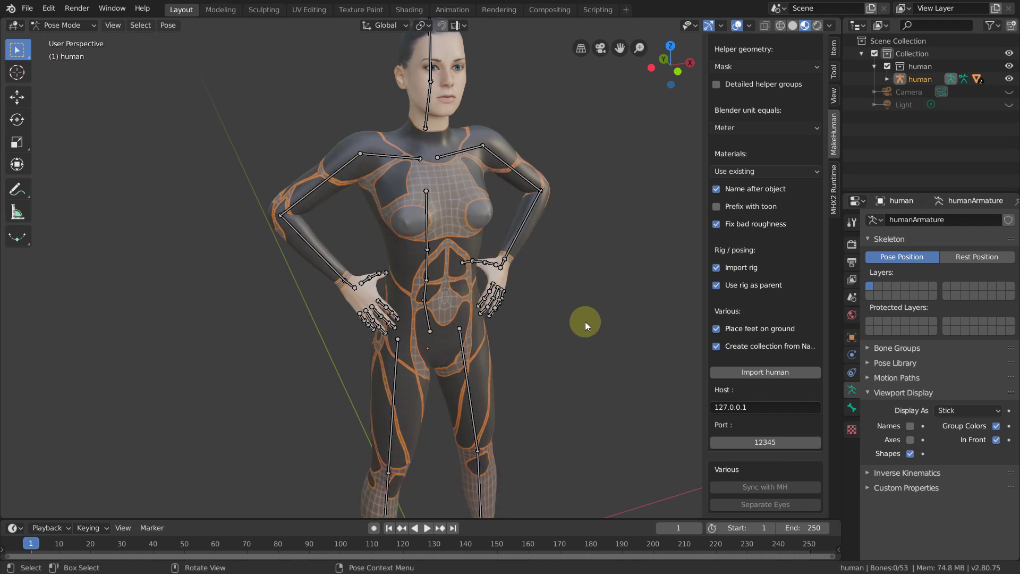
pyautogui.middleClick(589, 338)
pyautogui.scroll(-3)
pyautogui.middleClick(529, 355)
pyautogui.scroll(3)
pyautogui.scroll(-3)
pyautogui.scroll(3)
# From front view, rotate thigh_r and thigh_l inward so the legs sit closer together
pyautogui.click(404, 208)
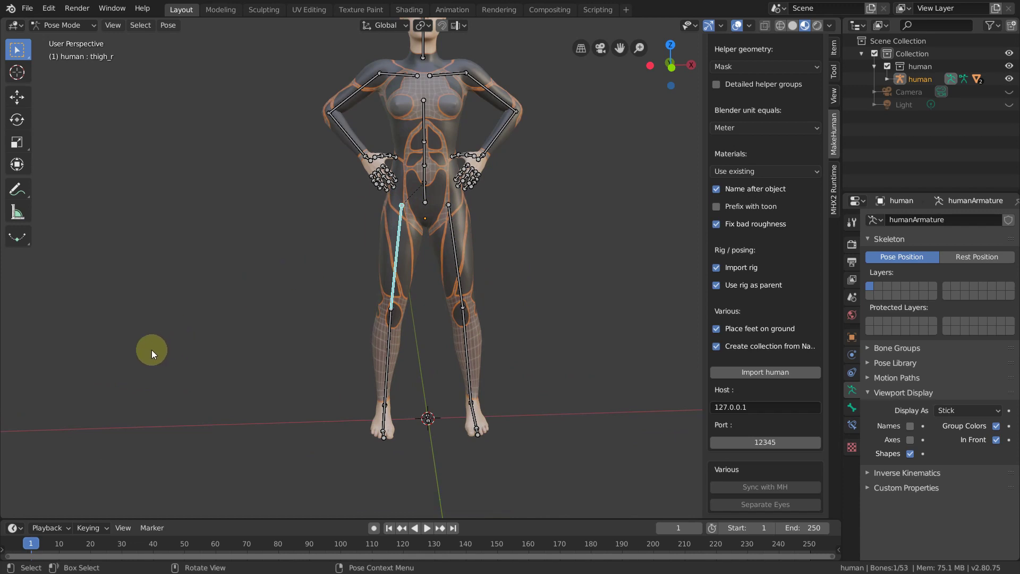
pyautogui.press('KP_1')
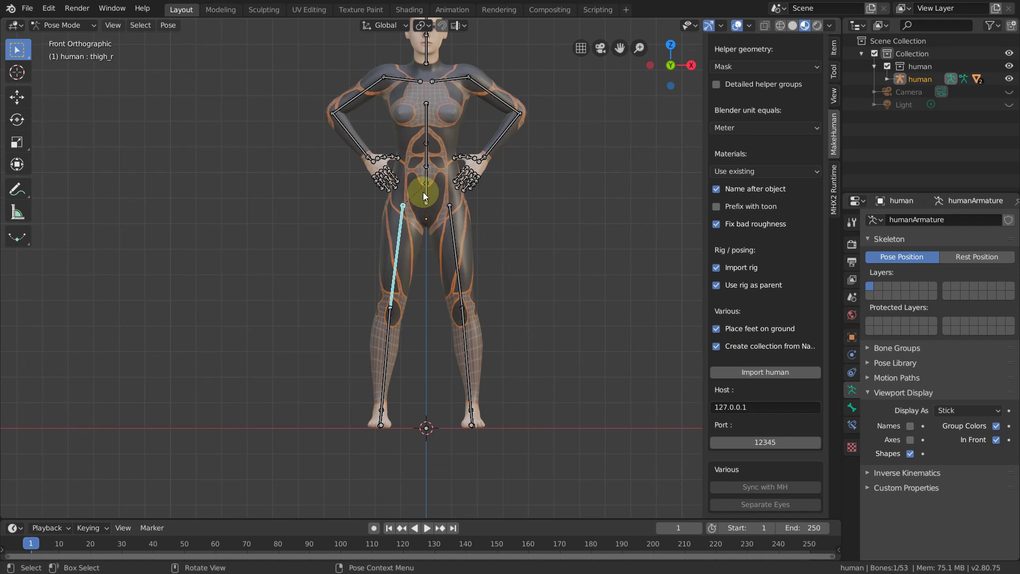
pyautogui.press('r')
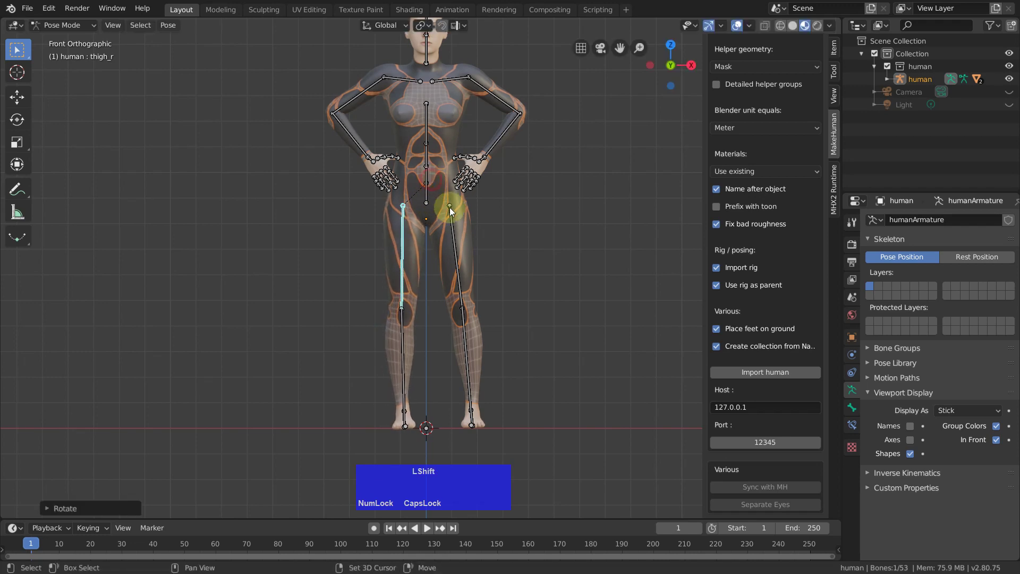
pyautogui.click(450, 205)
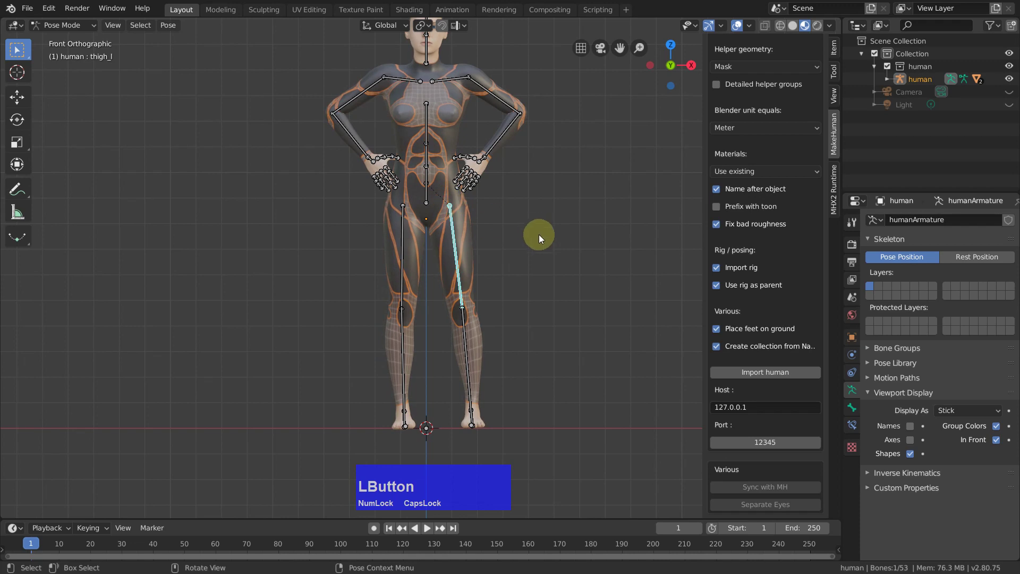
pyautogui.press('r')
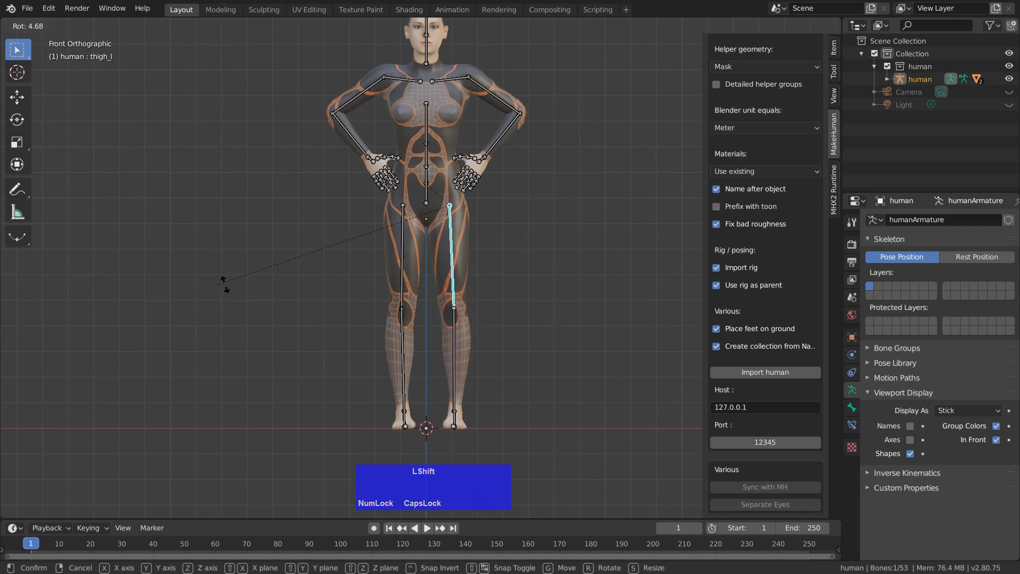
pyautogui.click(204, 268)
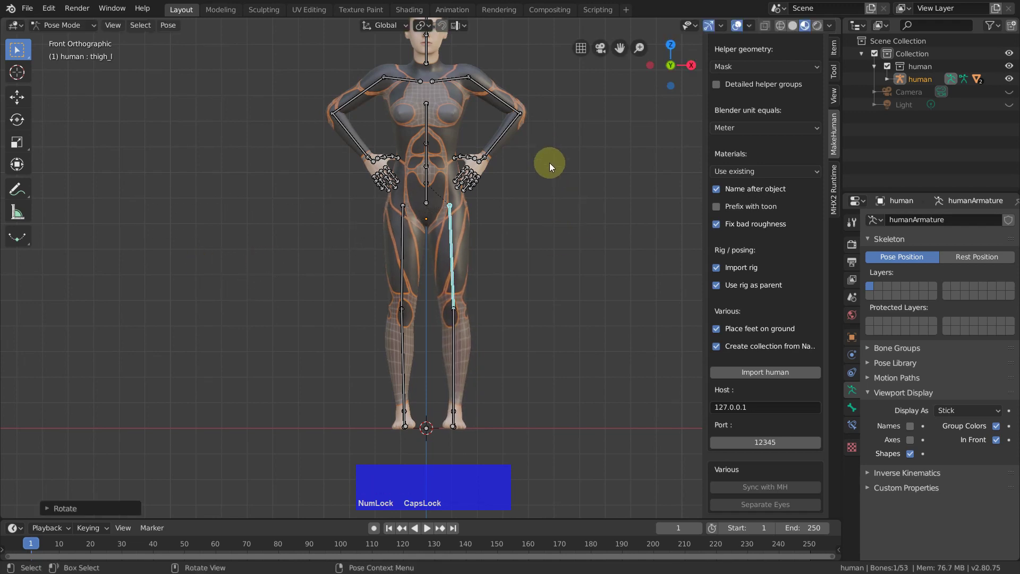
pyautogui.click(550, 251)
# Toggle the armature between Edit Mode and Pose Mode, ending back in Pose Mode
pyautogui.scroll(3)
pyautogui.scroll(-3)
pyautogui.middleClick(568, 252)
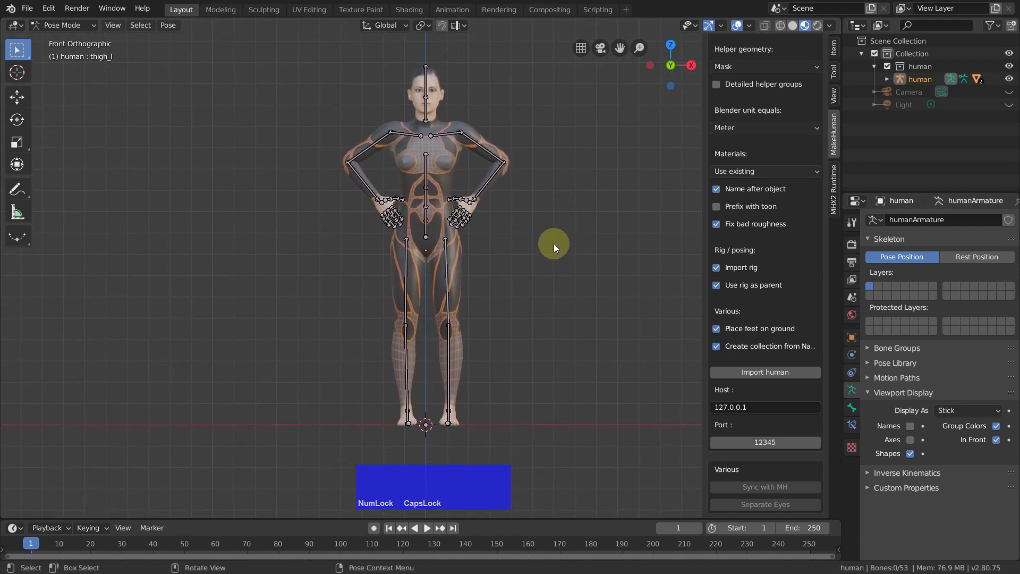
pyautogui.press('Tab')
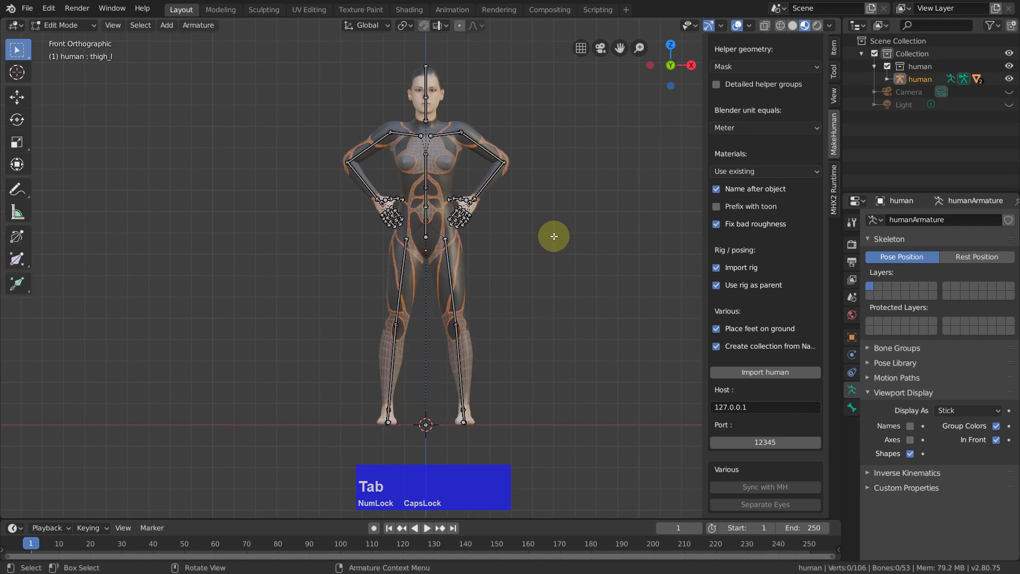
pyautogui.press('Tab')
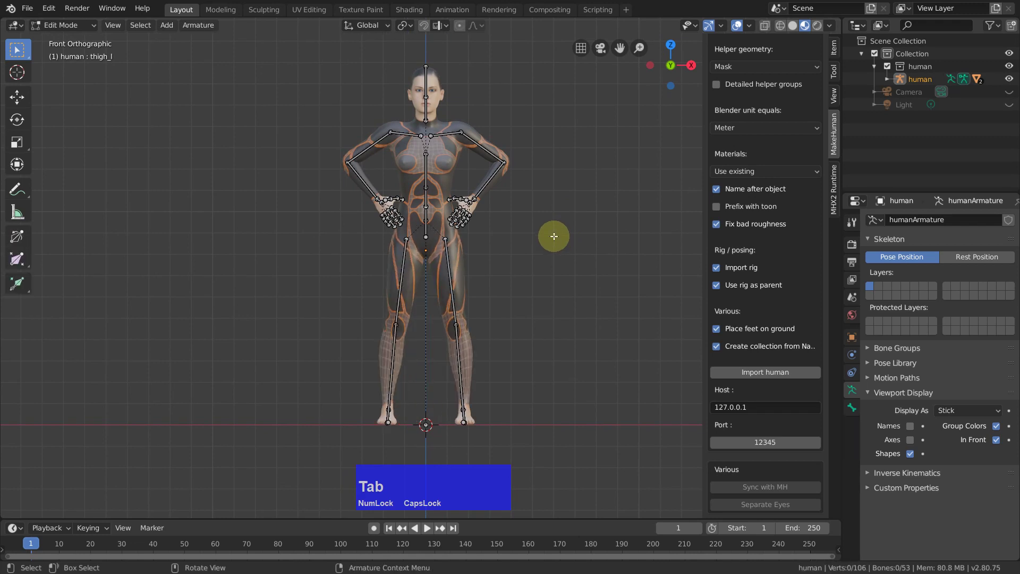
pyautogui.press('Tab')
pyautogui.press('Tab')
pyautogui.press('Tab')
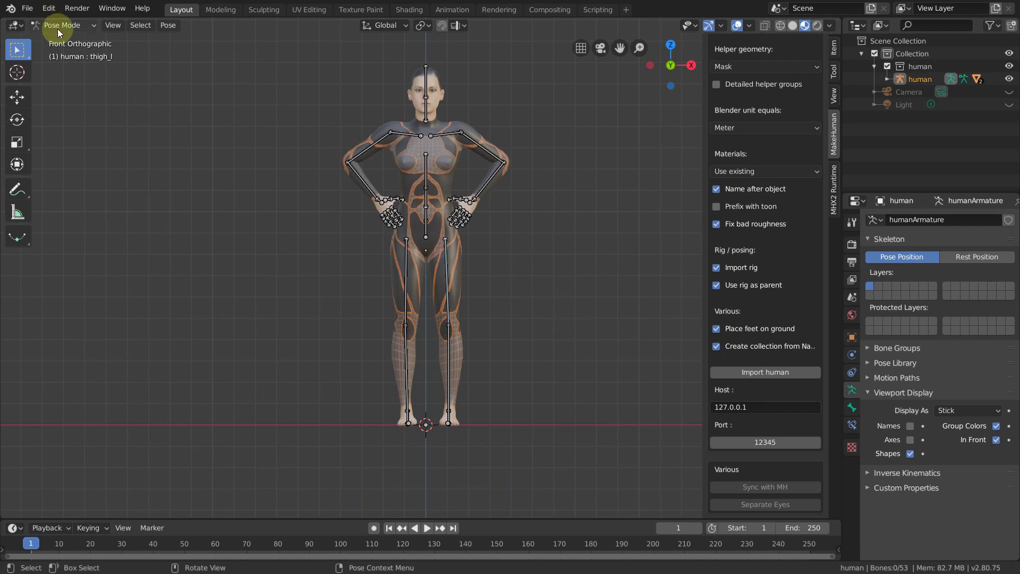
# In Object Mode, duplicate human.Body's Armature modifier and apply the first copy
pyautogui.click(70, 25)
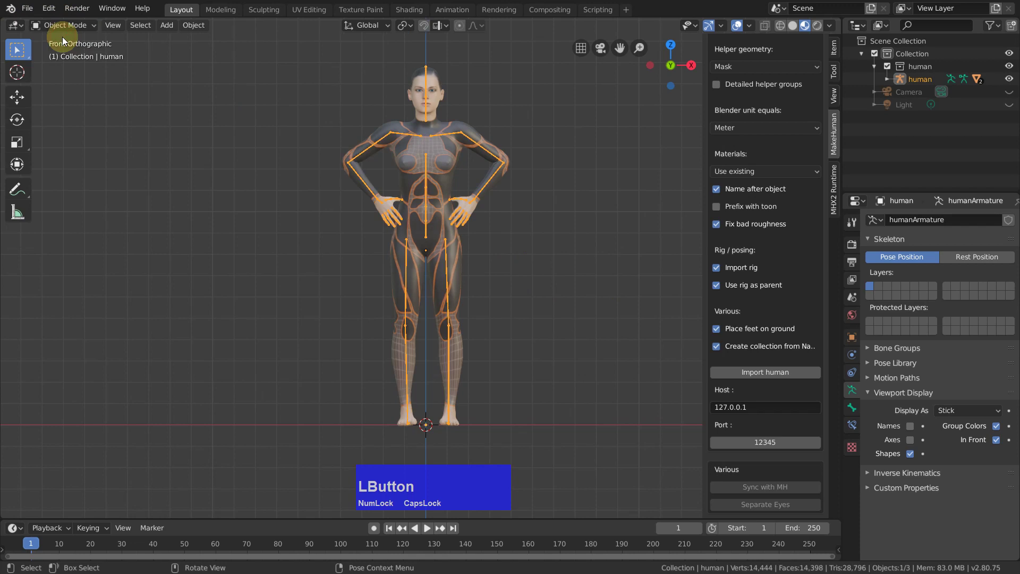
pyautogui.click(460, 259)
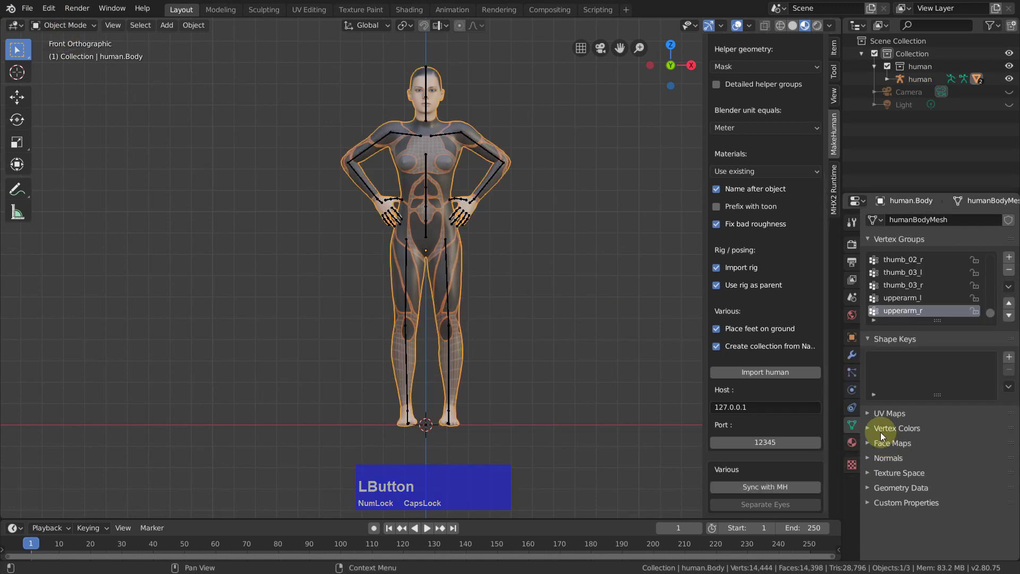
pyautogui.click(854, 354)
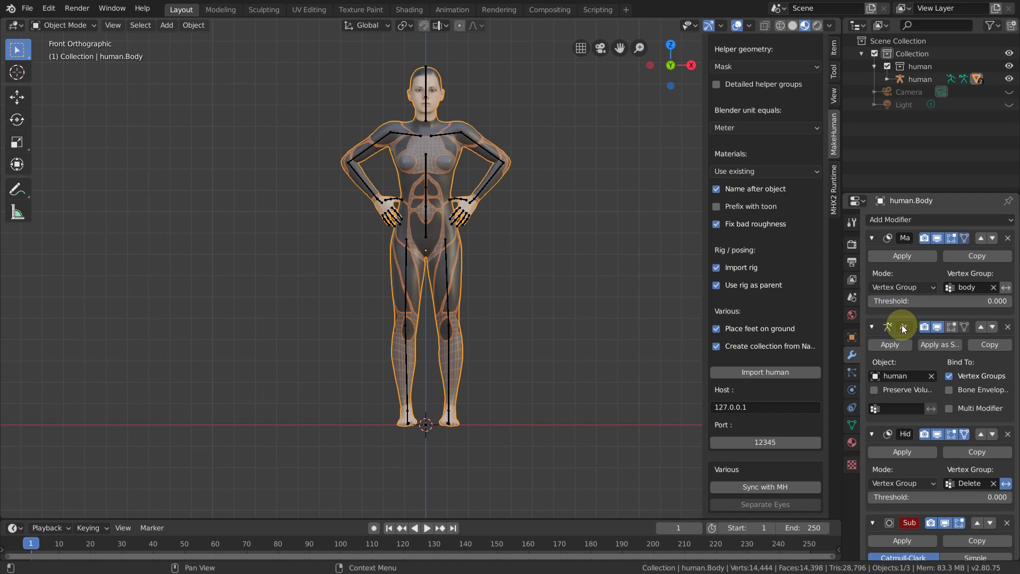
pyautogui.click(995, 346)
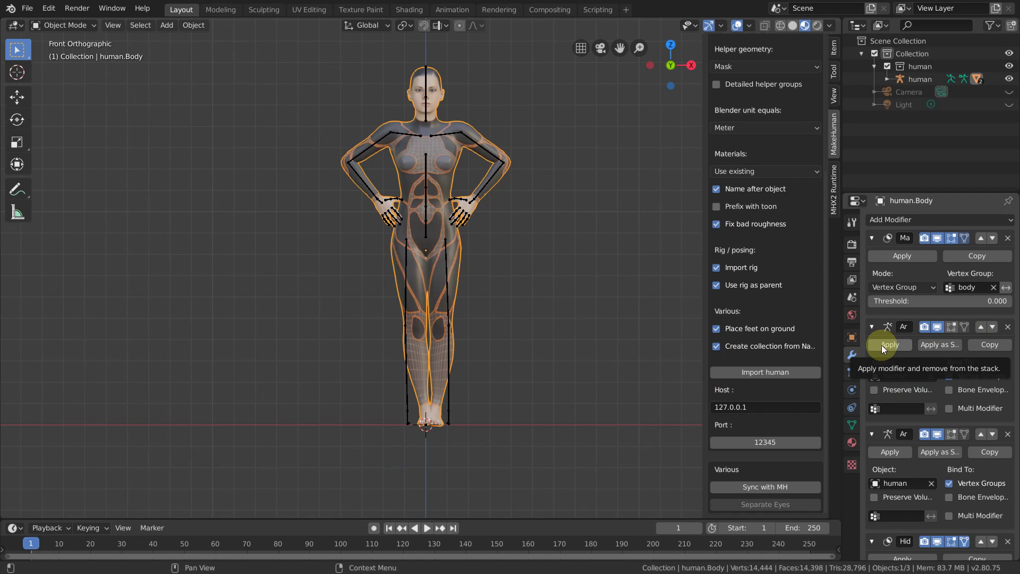
pyautogui.click(886, 348)
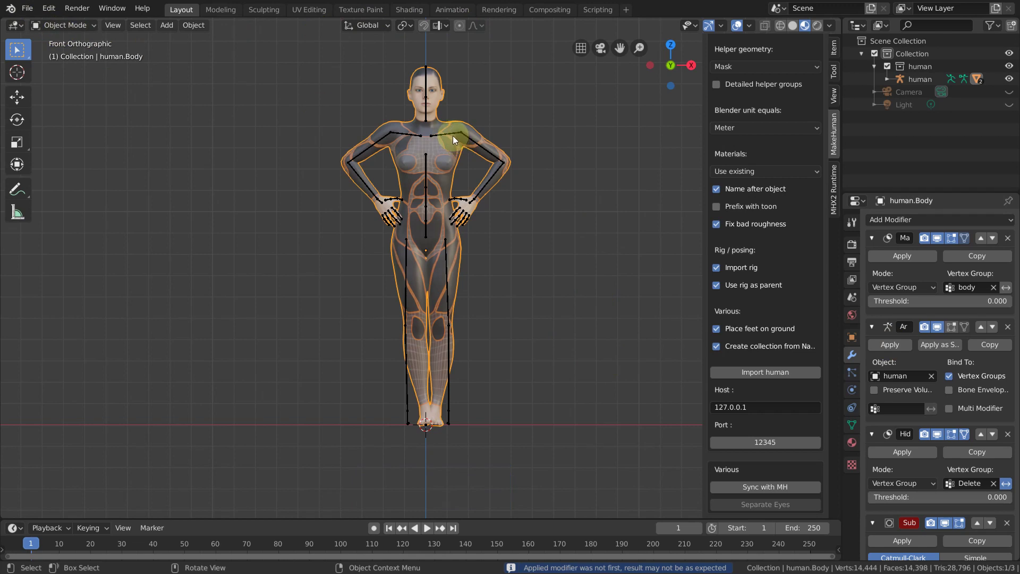
# Apply the armature's current legs-closer pose as its rest pose via Pose > Apply
pyautogui.click(460, 138)
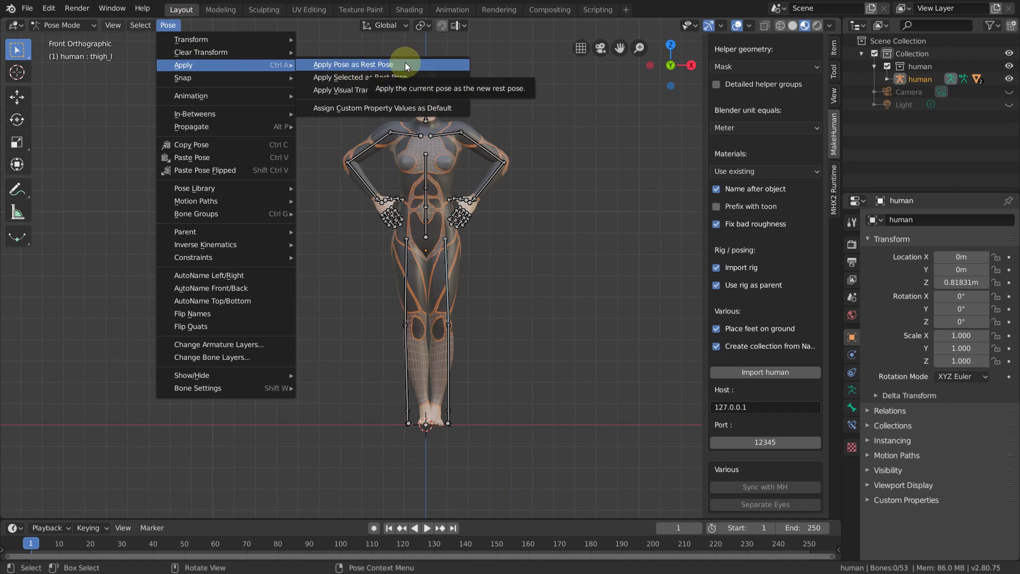
pyautogui.click(407, 65)
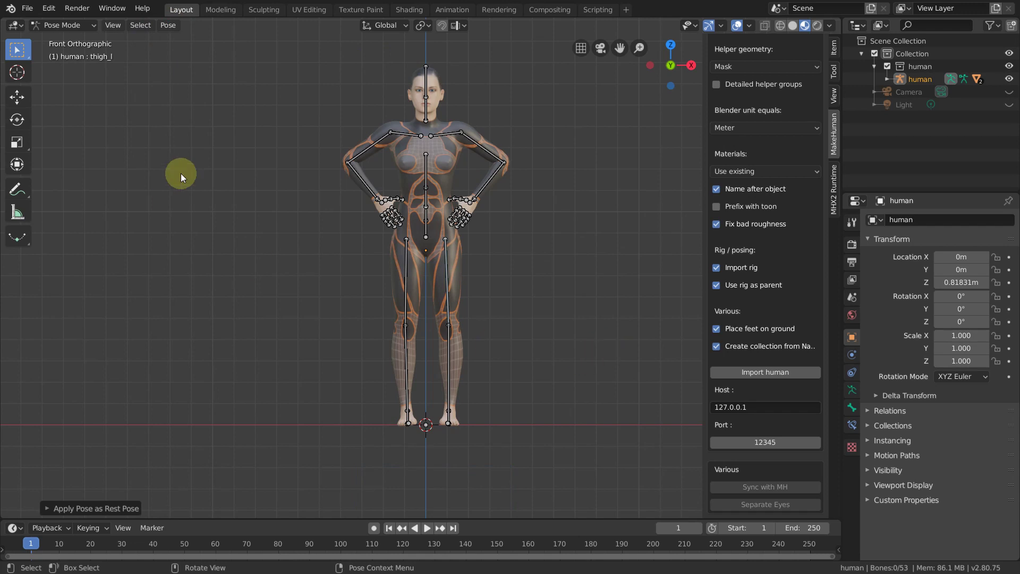
pyautogui.press('Caps_Lock')
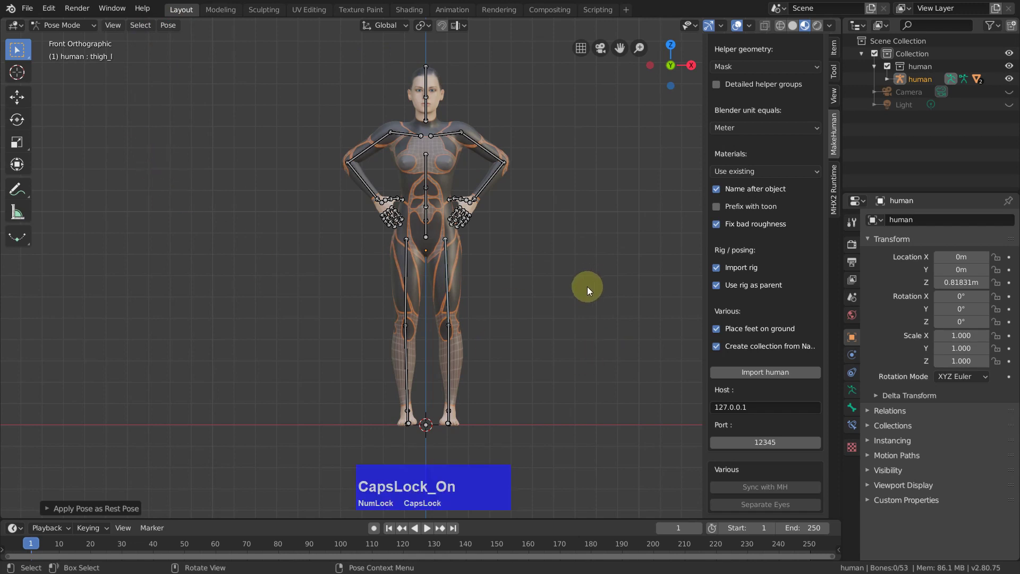
pyautogui.press('Tab')
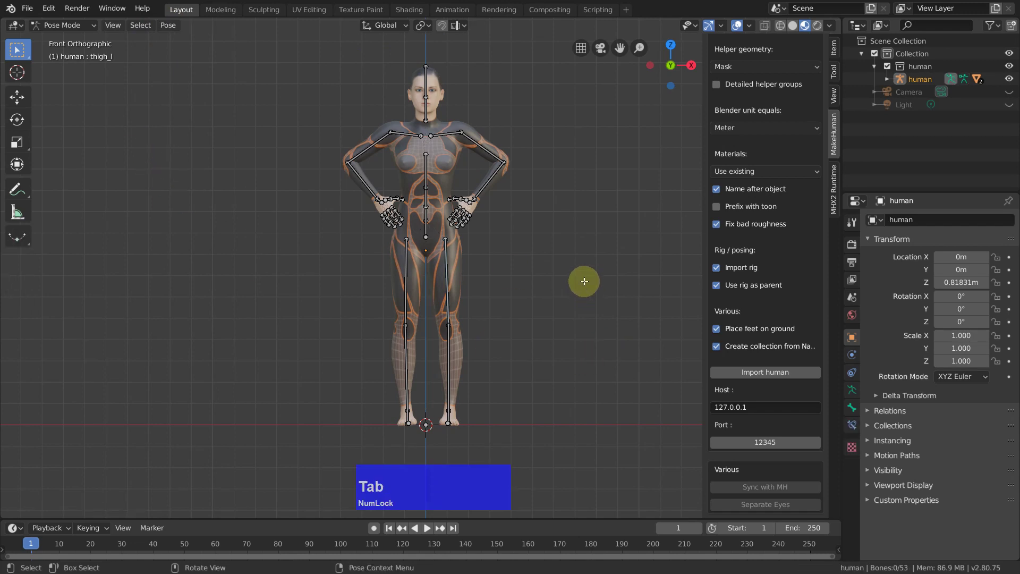